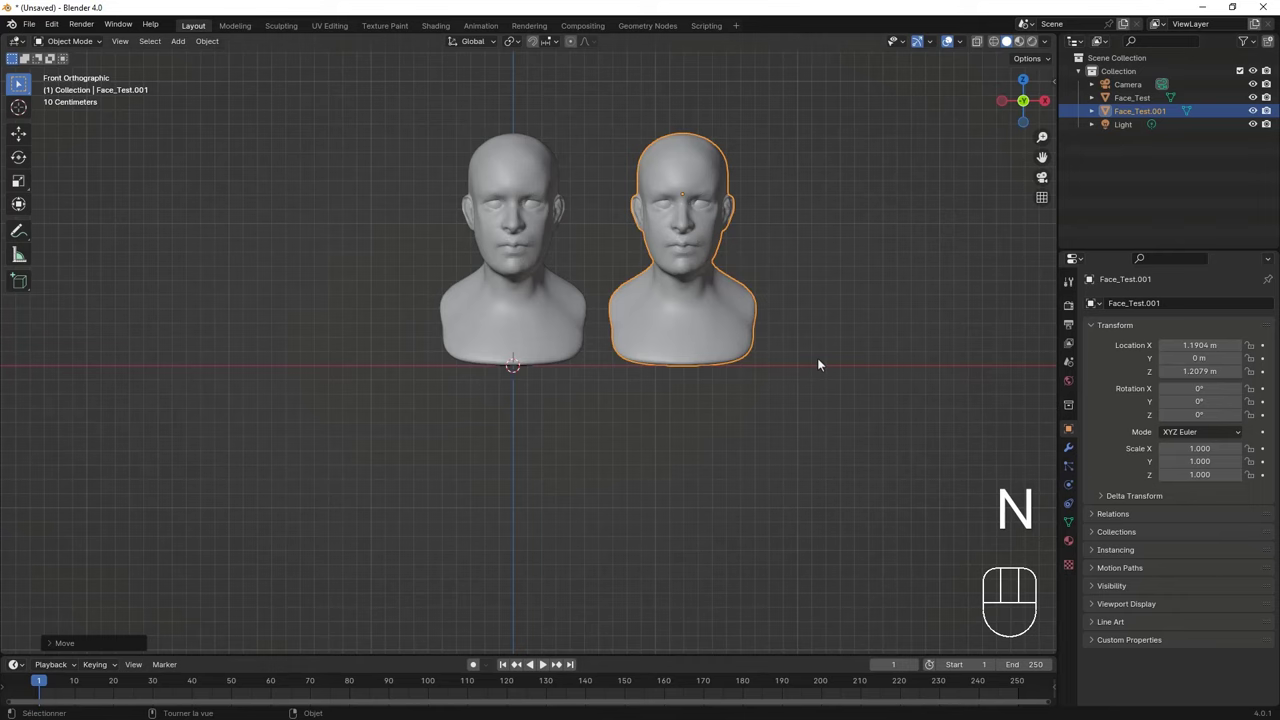
# Step: Set viewport shading to a single flat colour and make that colour blue
pyautogui.moveTo(647, 411); pyautogui.dragTo(694, 422)
pyautogui.moveTo(684, 397); pyautogui.dragTo(614, 419)
pyautogui.middleClick(648, 377)
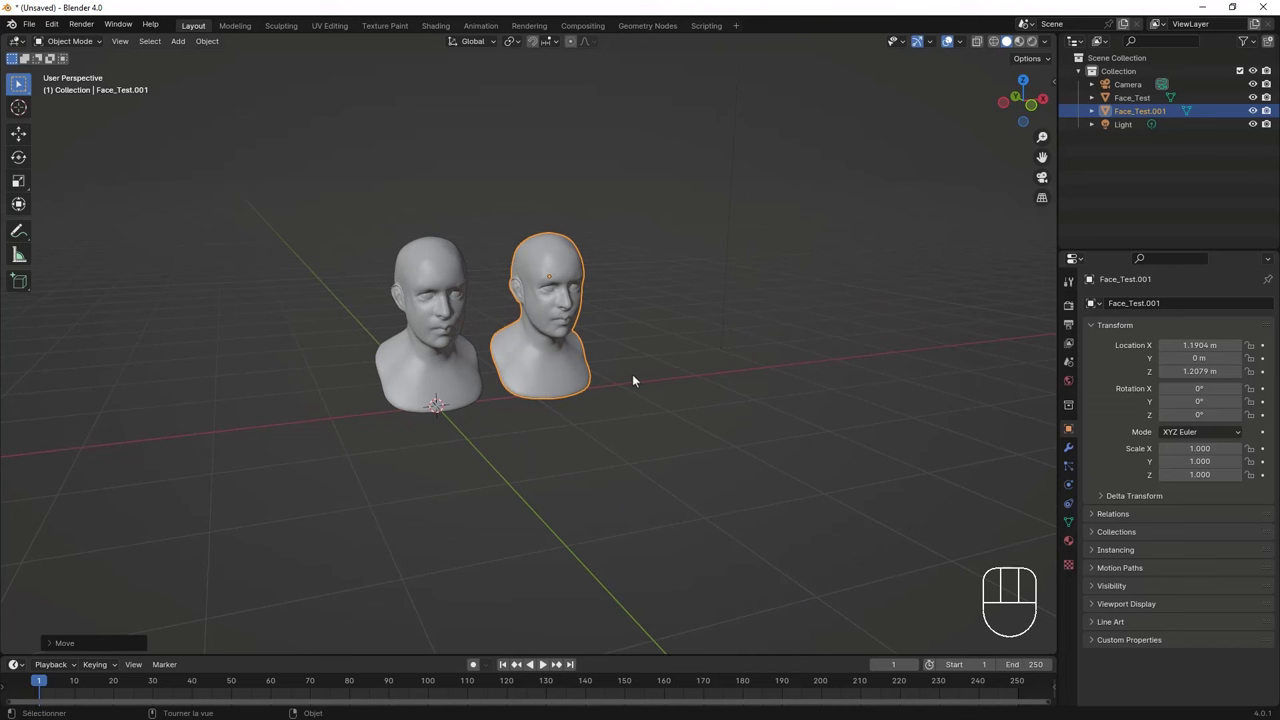
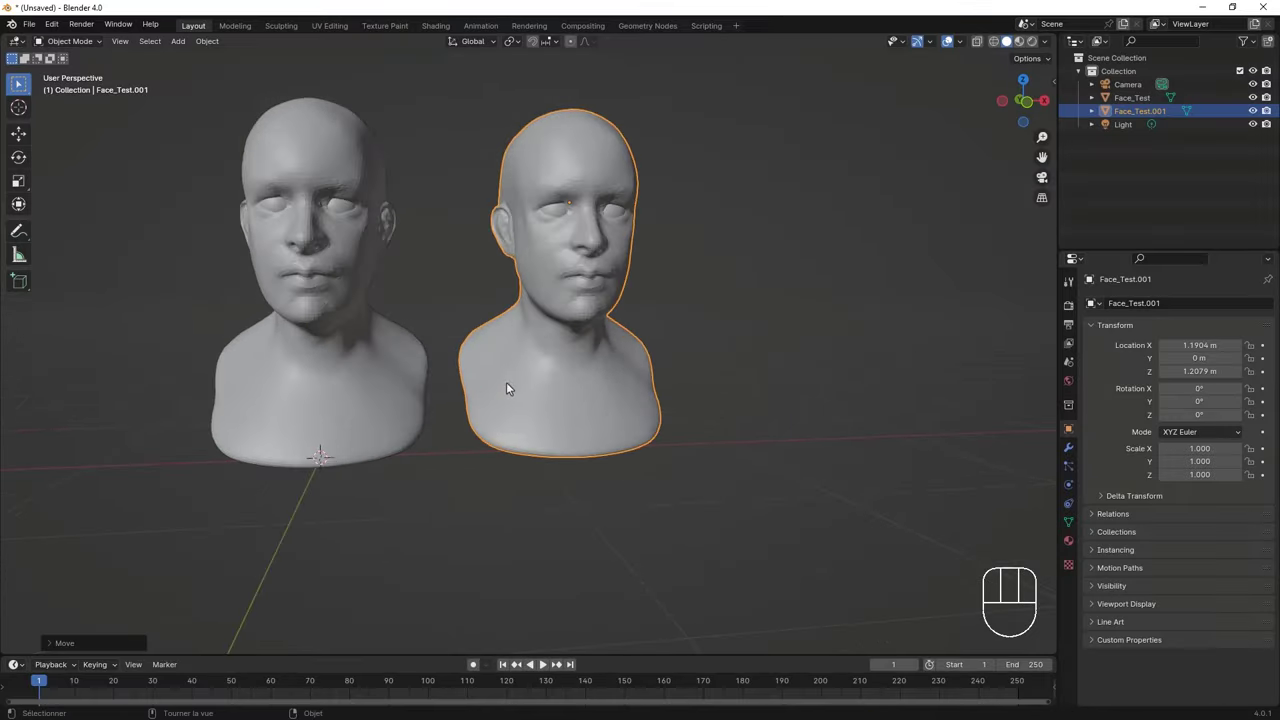
pyautogui.moveTo(541, 380); pyautogui.dragTo(581, 379)
pyautogui.middleClick(577, 381)
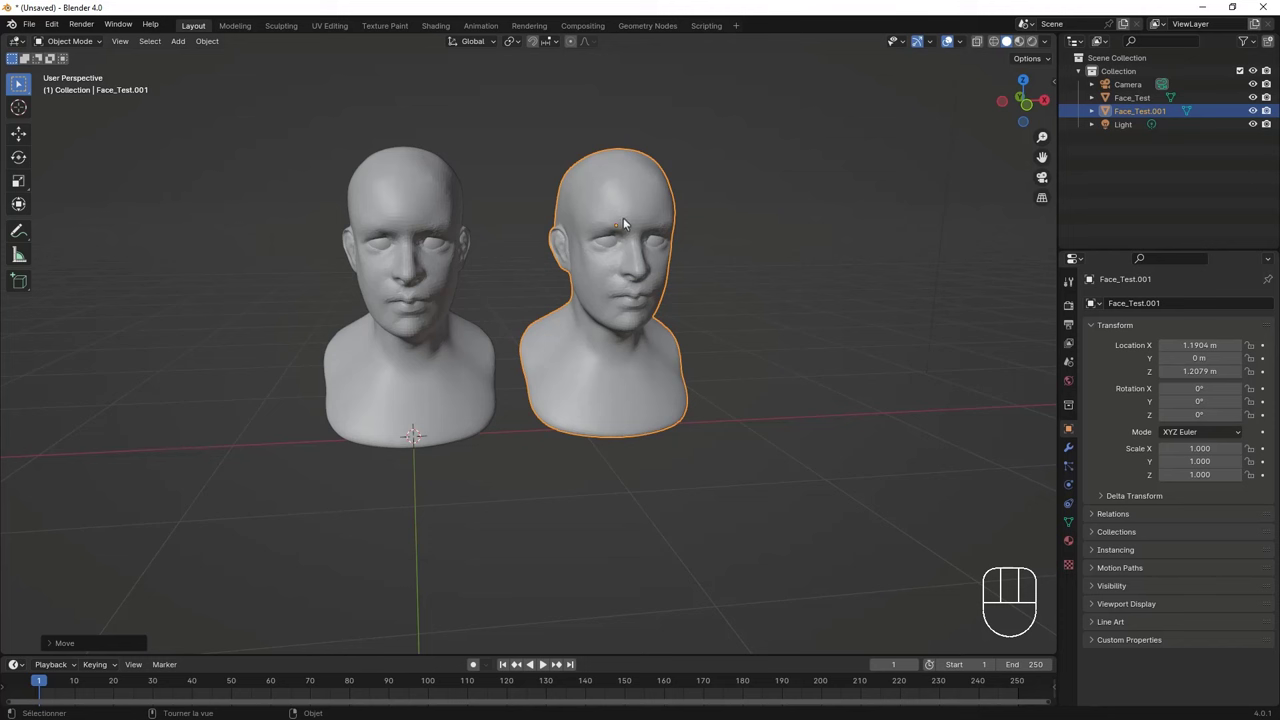
pyautogui.click(702, 287)
pyautogui.click(639, 199)
pyautogui.click(433, 189)
# Step: Select the Face_Test bust and orbit around both busts to inspect them
pyautogui.moveTo(967, 51); pyautogui.dragTo(633, 319)
pyautogui.moveTo(641, 319); pyautogui.dragTo(737, 324)
pyautogui.click(717, 358)
pyautogui.moveTo(766, 353); pyautogui.dragTo(643, 356)
pyautogui.moveTo(636, 314); pyautogui.dragTo(553, 361)
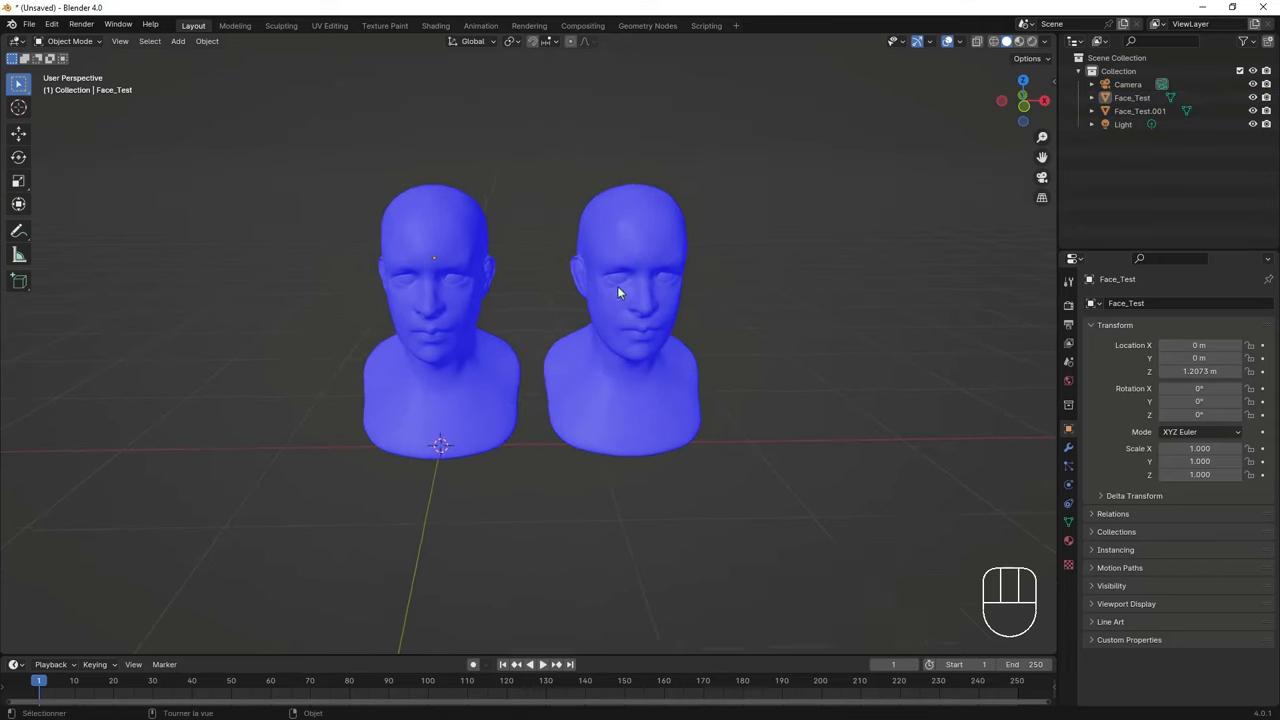
pyautogui.moveTo(593, 314); pyautogui.dragTo(697, 345)
pyautogui.moveTo(669, 327); pyautogui.dragTo(687, 314)
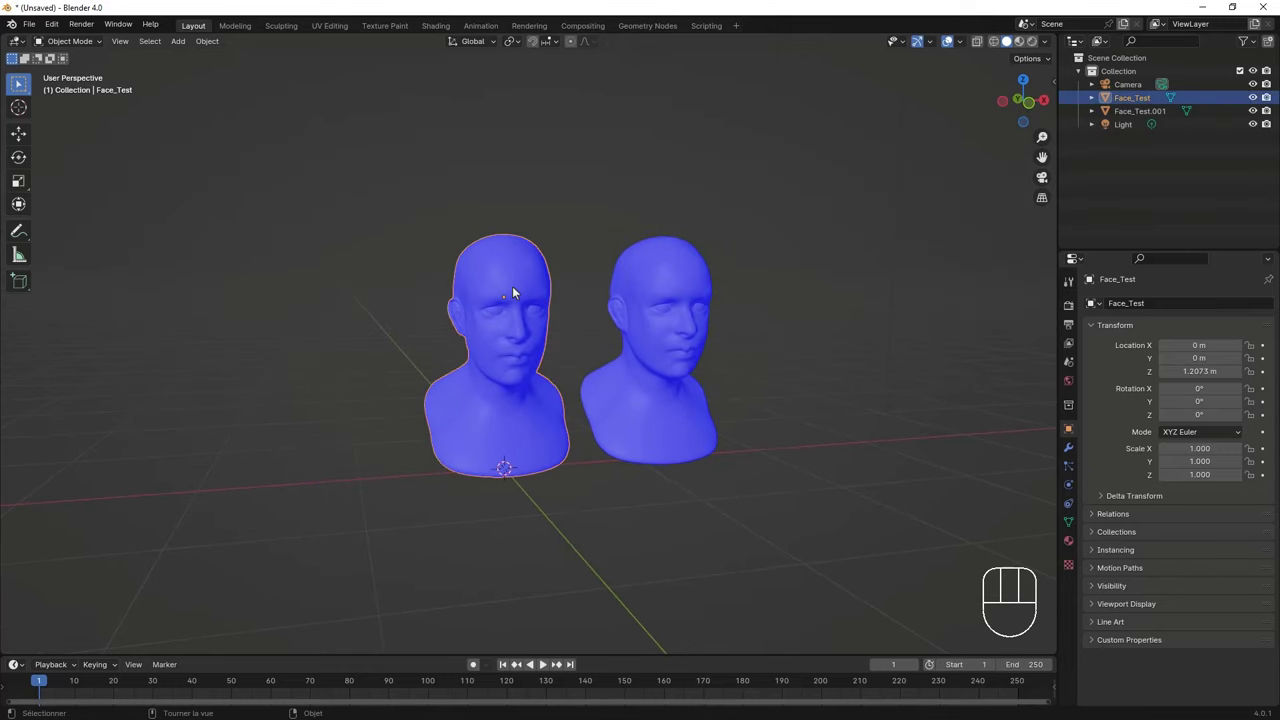
# Step: Delete Face_Test and re-import it from the Face_Test STL file via the file browser
pyautogui.press('Delete')
pyautogui.moveTo(35, 28); pyautogui.dragTo(494, 320)
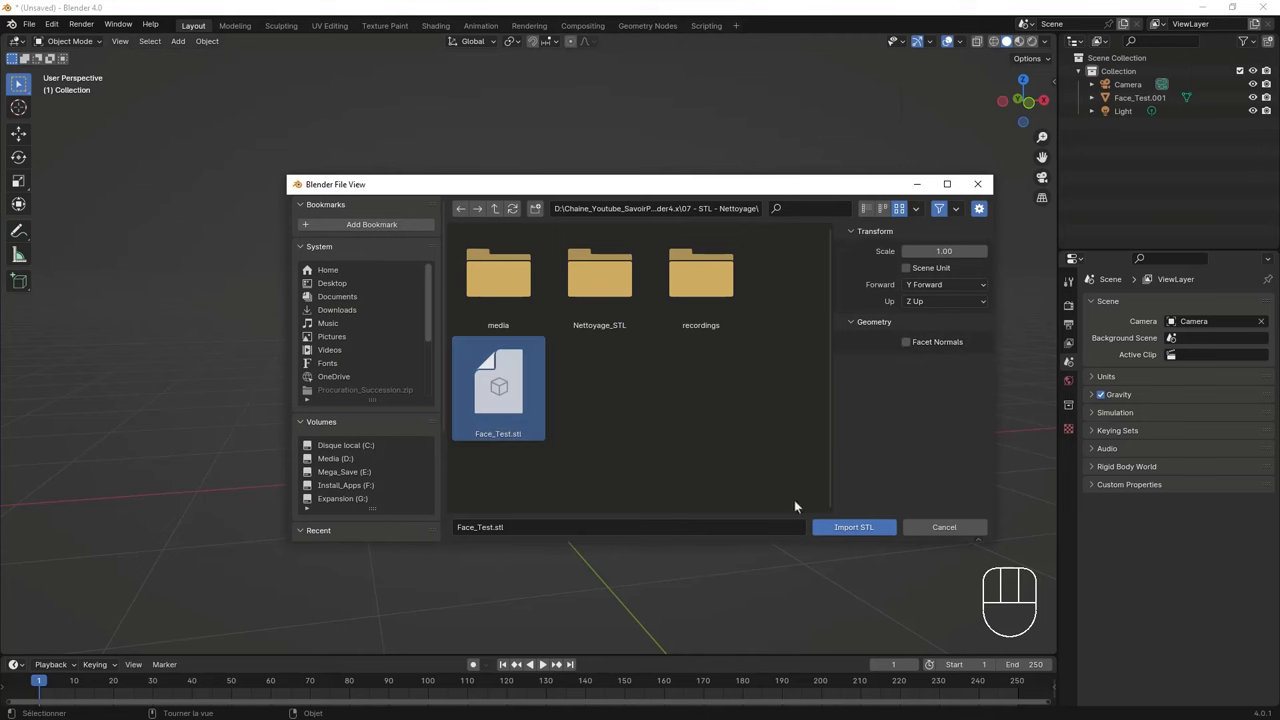
pyautogui.middleClick(680, 399)
pyautogui.moveTo(560, 544); pyautogui.dragTo(561, 547)
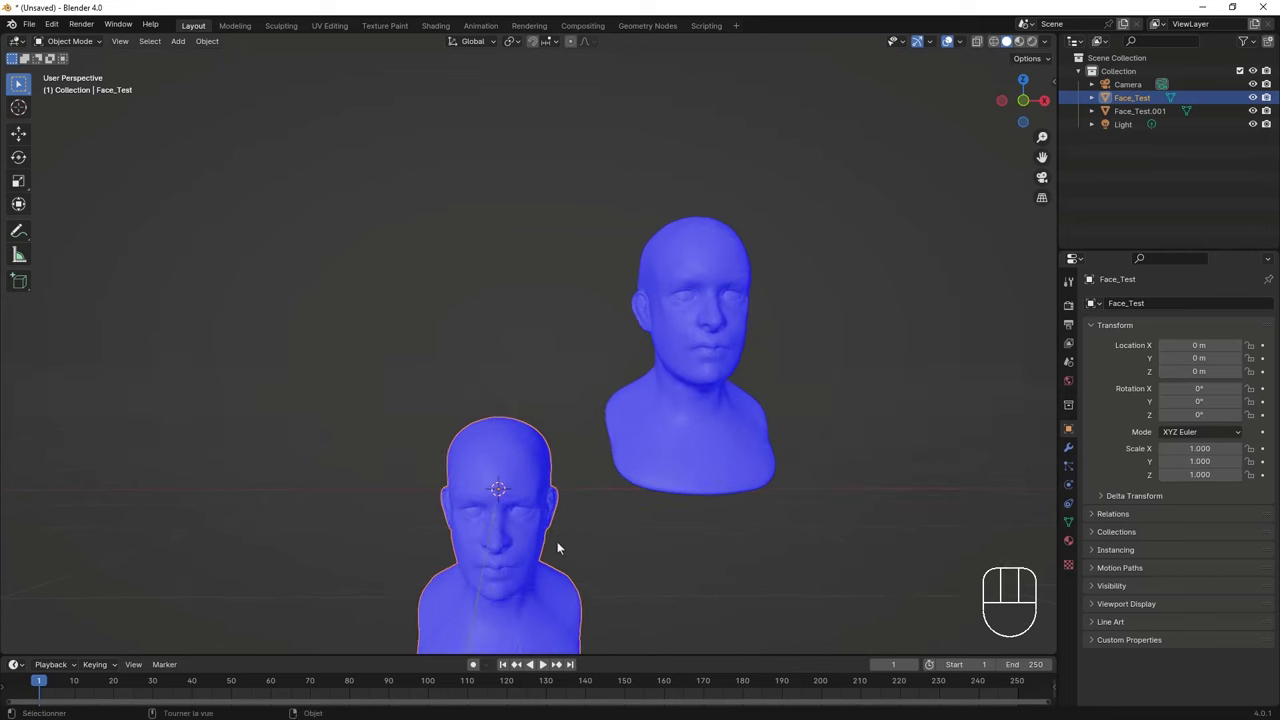
pyautogui.moveTo(579, 533); pyautogui.dragTo(579, 428)
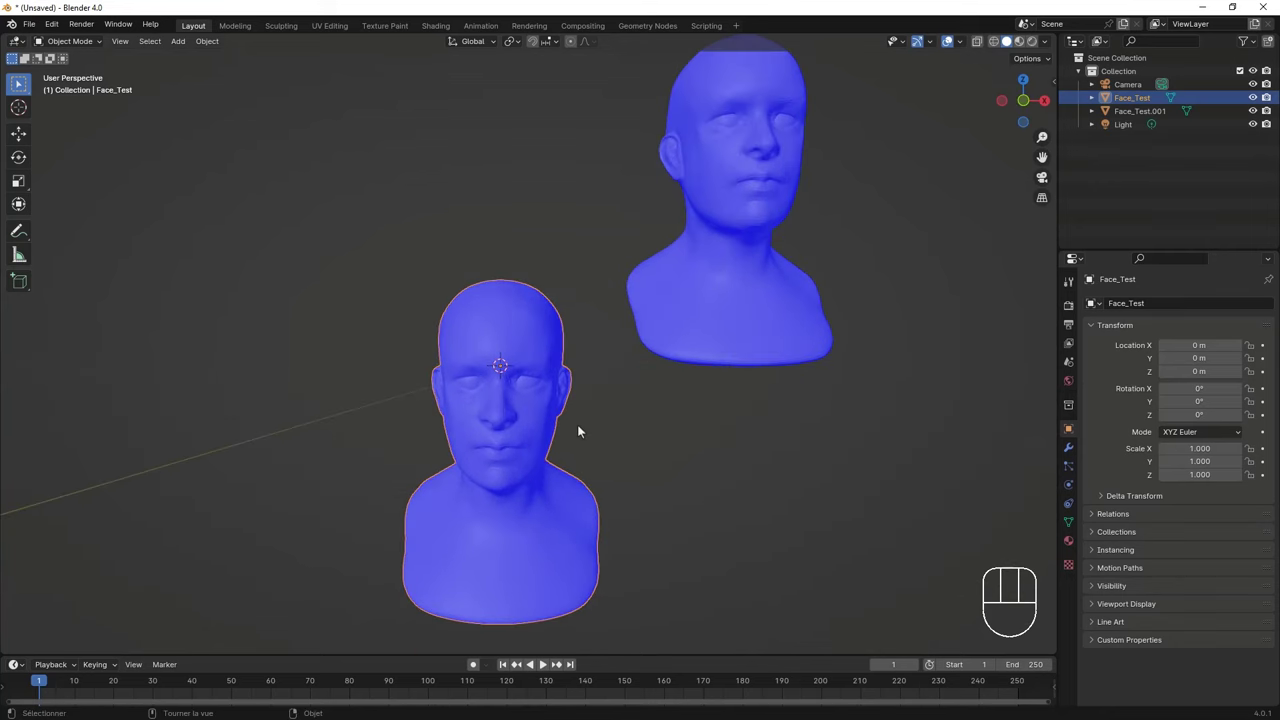
# Step: Move the re-imported bust along one axis so it sits beside Face_Test.001
pyautogui.press('g')
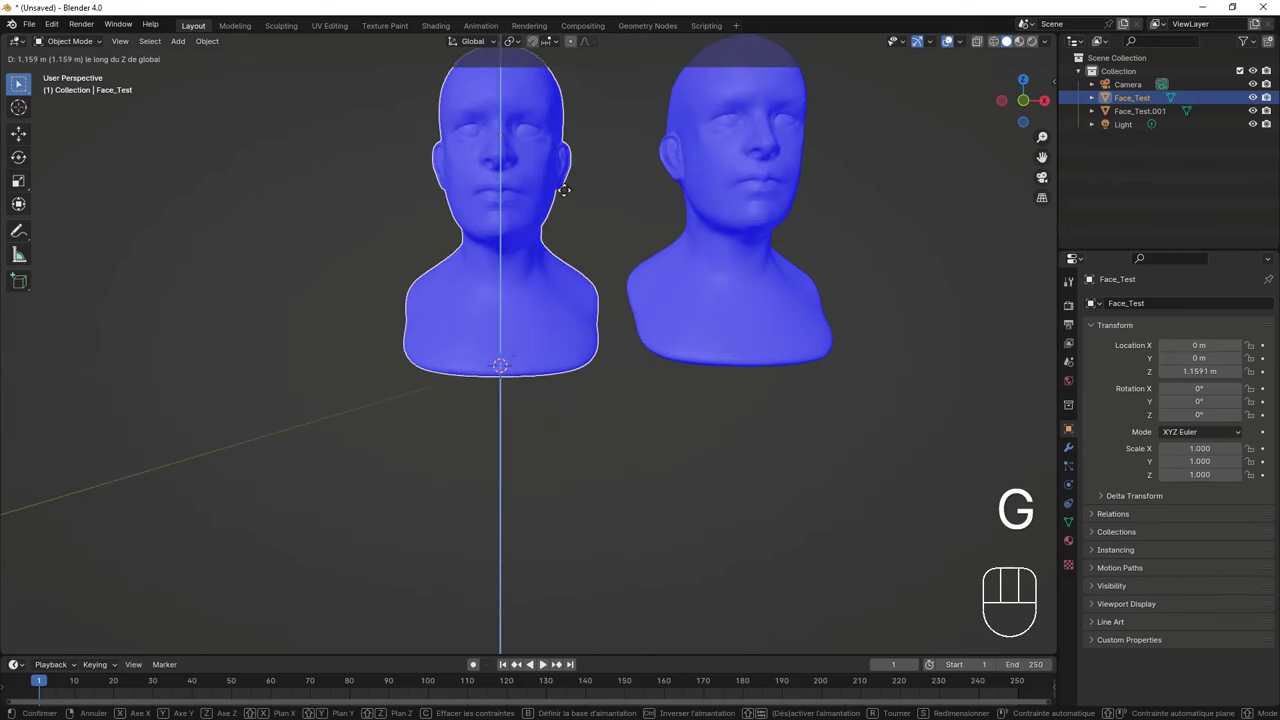
pyautogui.middleClick(634, 293)
pyautogui.moveTo(575, 313); pyautogui.dragTo(500, 327)
pyautogui.middleClick(491, 330)
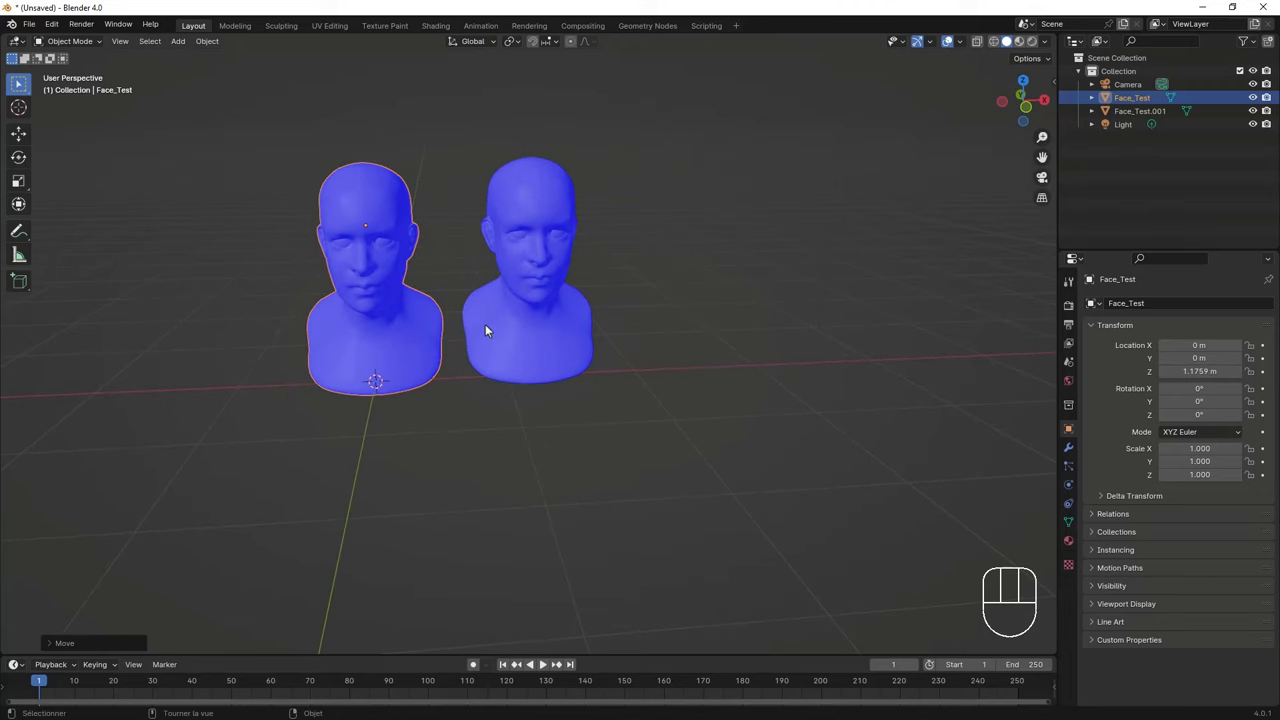
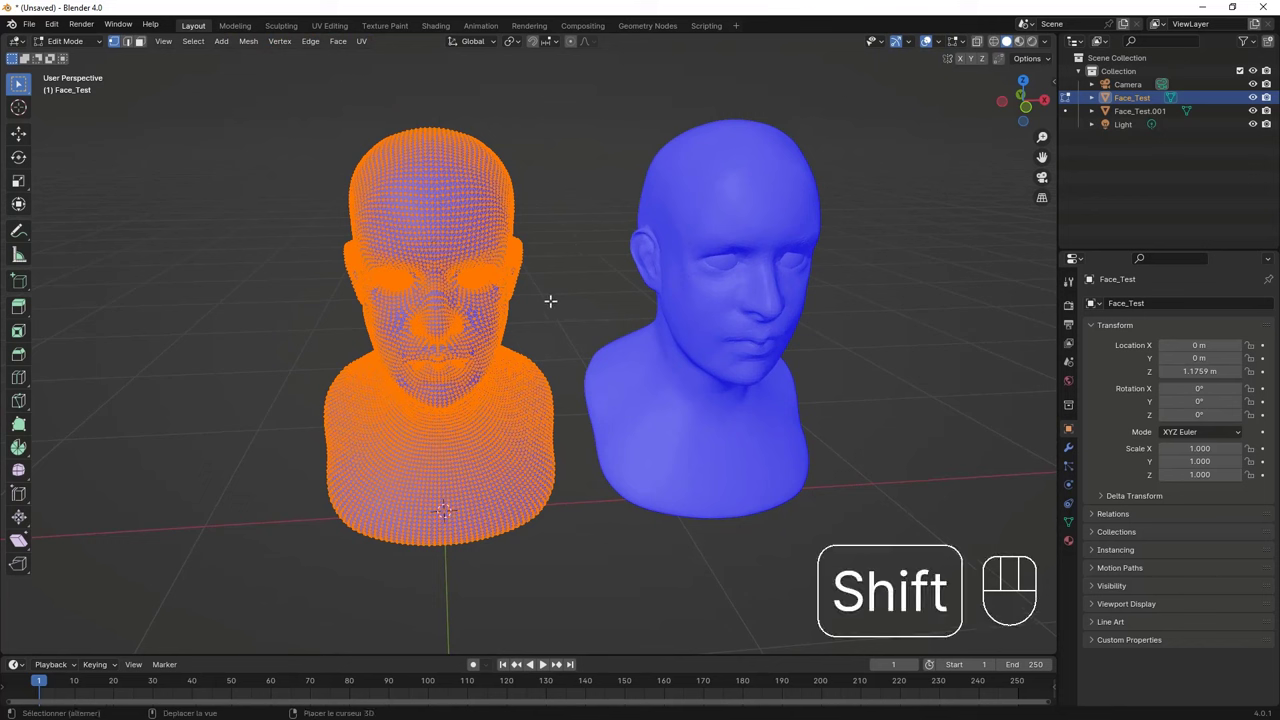
# Step: Recalculate the red Face_Test bust's normals outward with Shift+N in Edit Mode
pyautogui.press('shift+n')
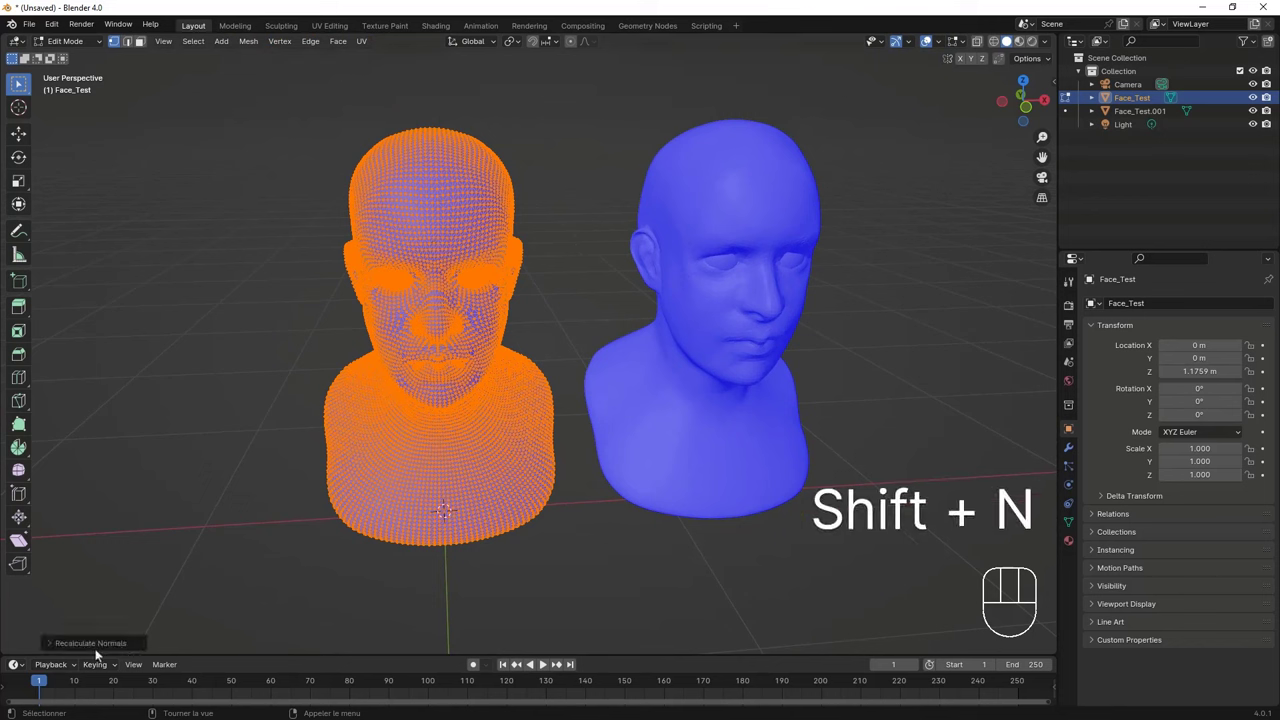
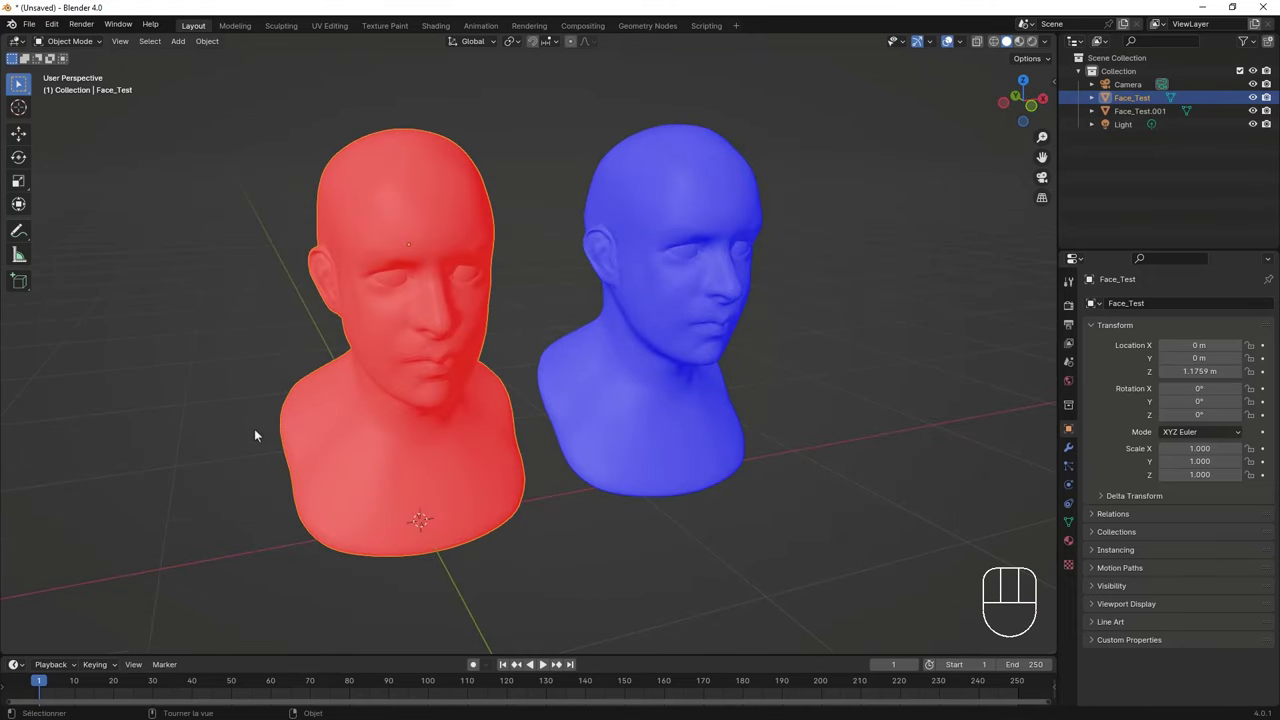
pyautogui.moveTo(466, 336); pyautogui.dragTo(458, 341)
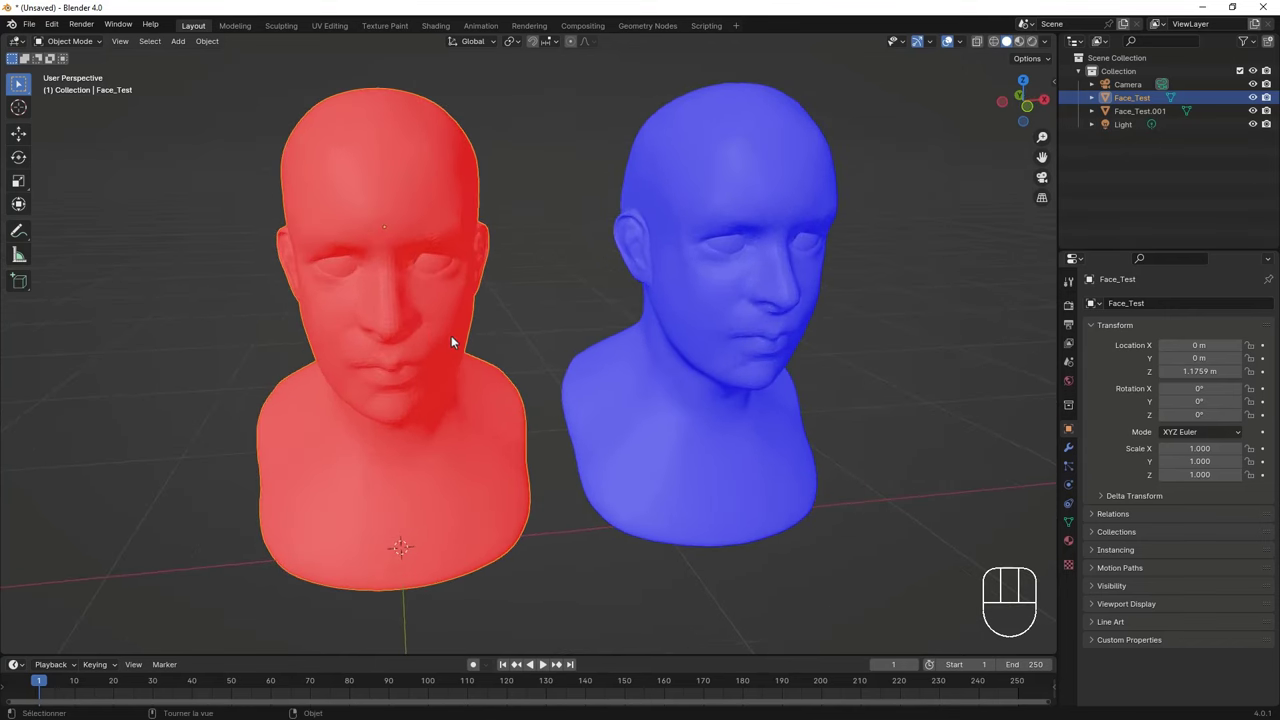
pyautogui.press('Tab')
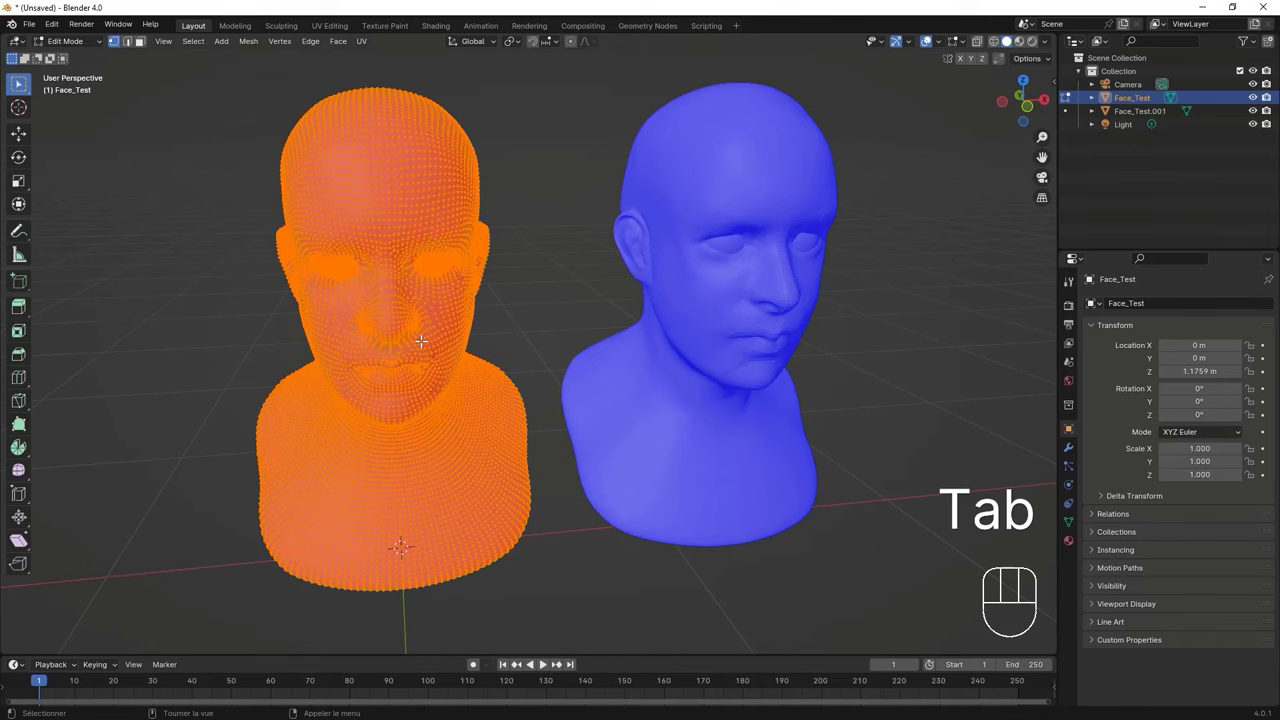
pyautogui.press('shift+n')
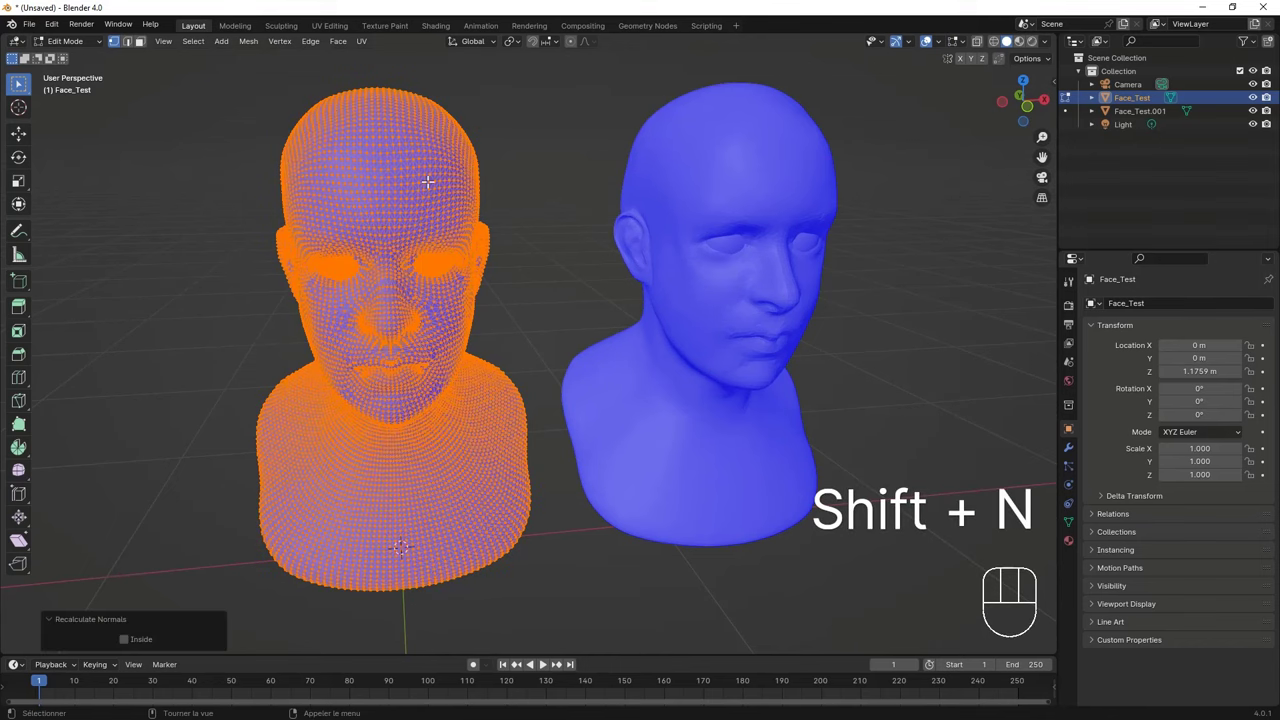
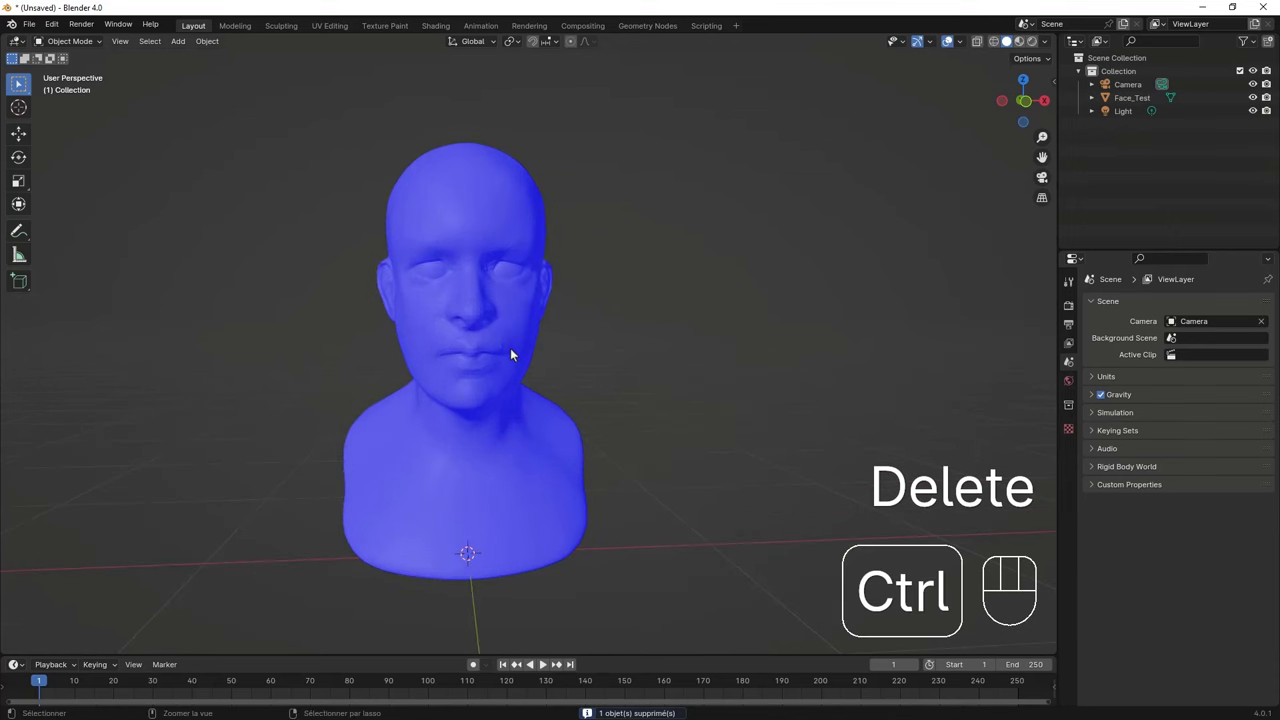
# Step: Undo deleting Face_Test.001 and enable the Statistics overlay for vertex, edge and face counts
pyautogui.press('ctrl+z')
pyautogui.click(493, 333)
pyautogui.moveTo(501, 363); pyautogui.dragTo(524, 369)
pyautogui.moveTo(965, 43); pyautogui.dragTo(575, 221)
pyautogui.moveTo(255, 261); pyautogui.dragTo(249, 259)
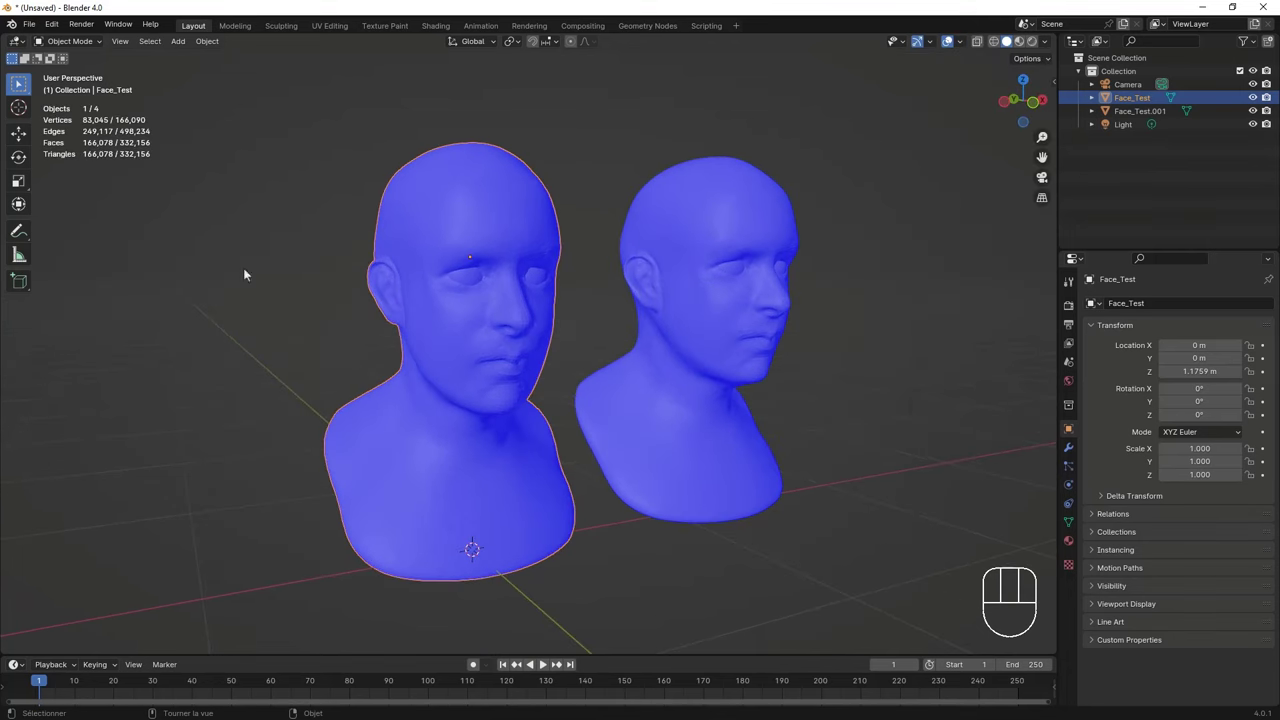
pyautogui.middleClick(459, 321)
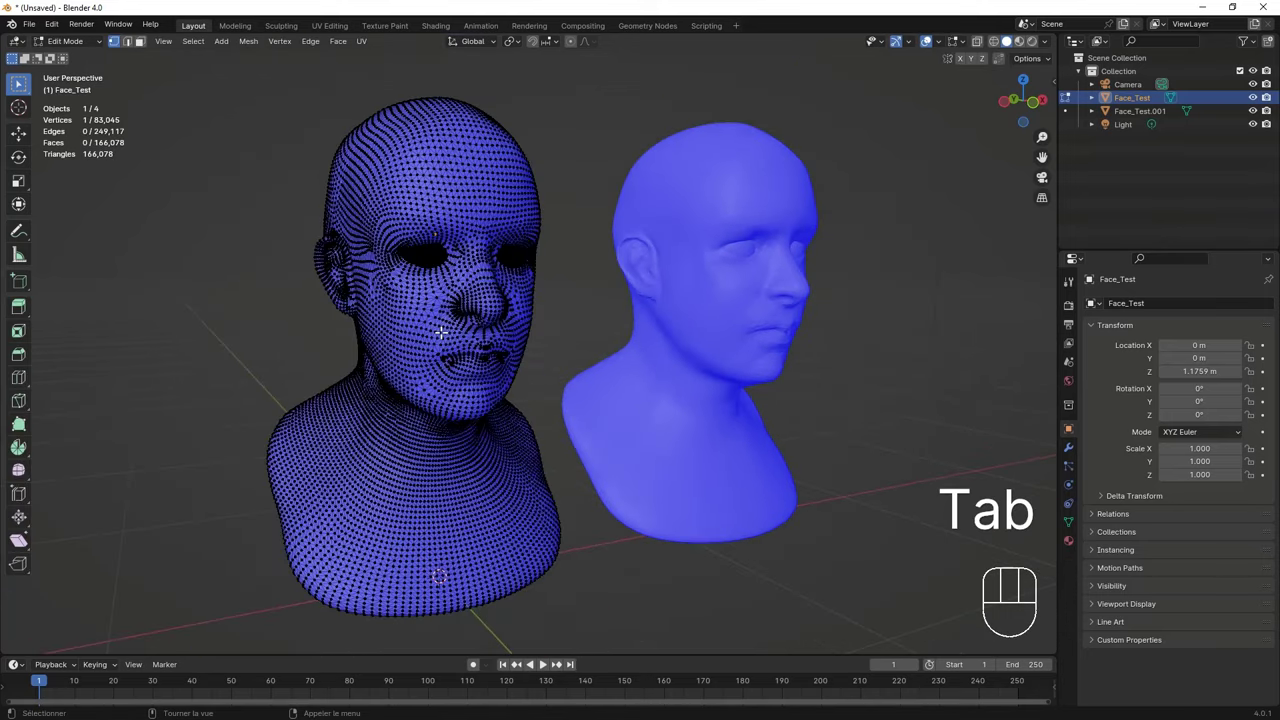
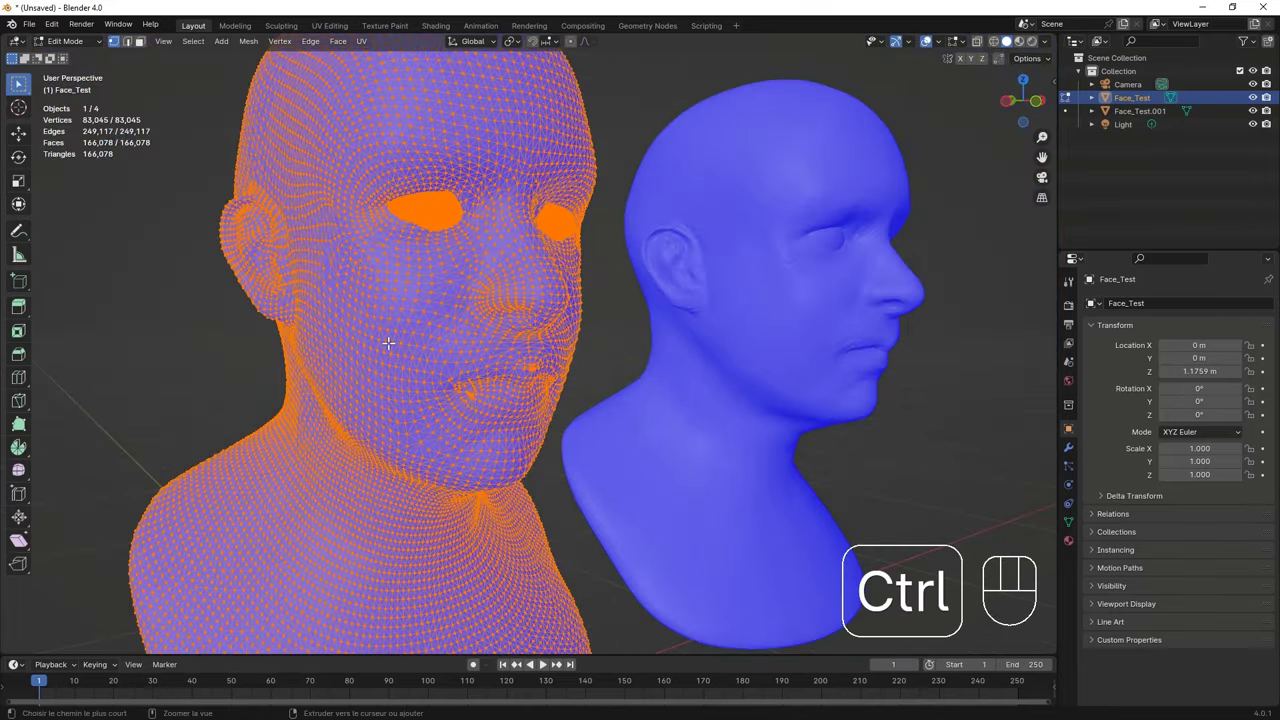
# Step: Use the Face menu on the bust, then duplicate its whole geometry in place
pyautogui.press('ctrl+f')
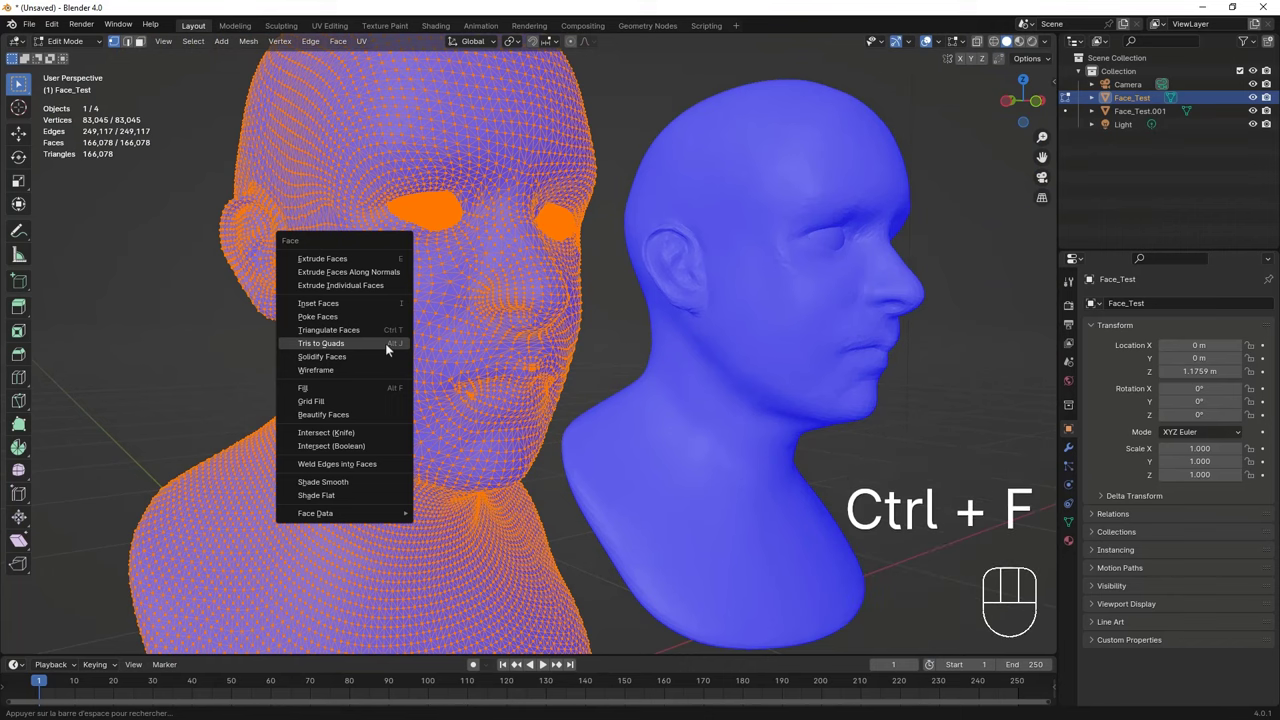
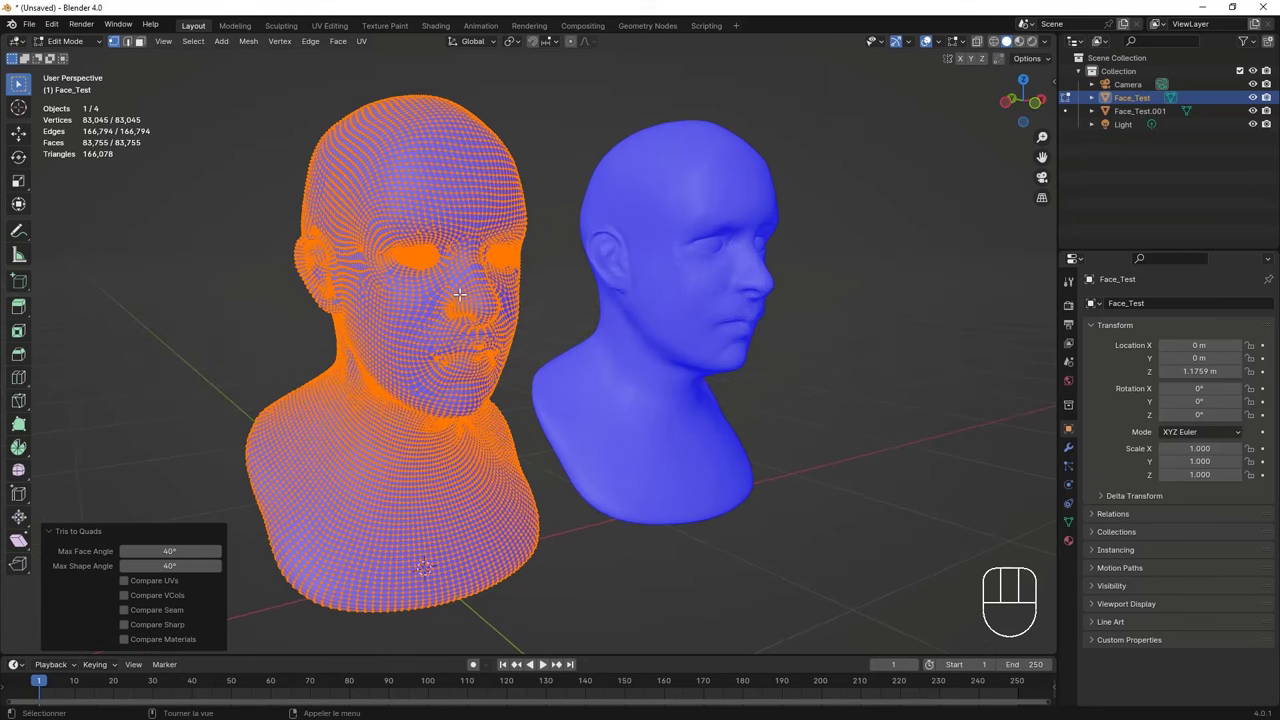
pyautogui.press('e')
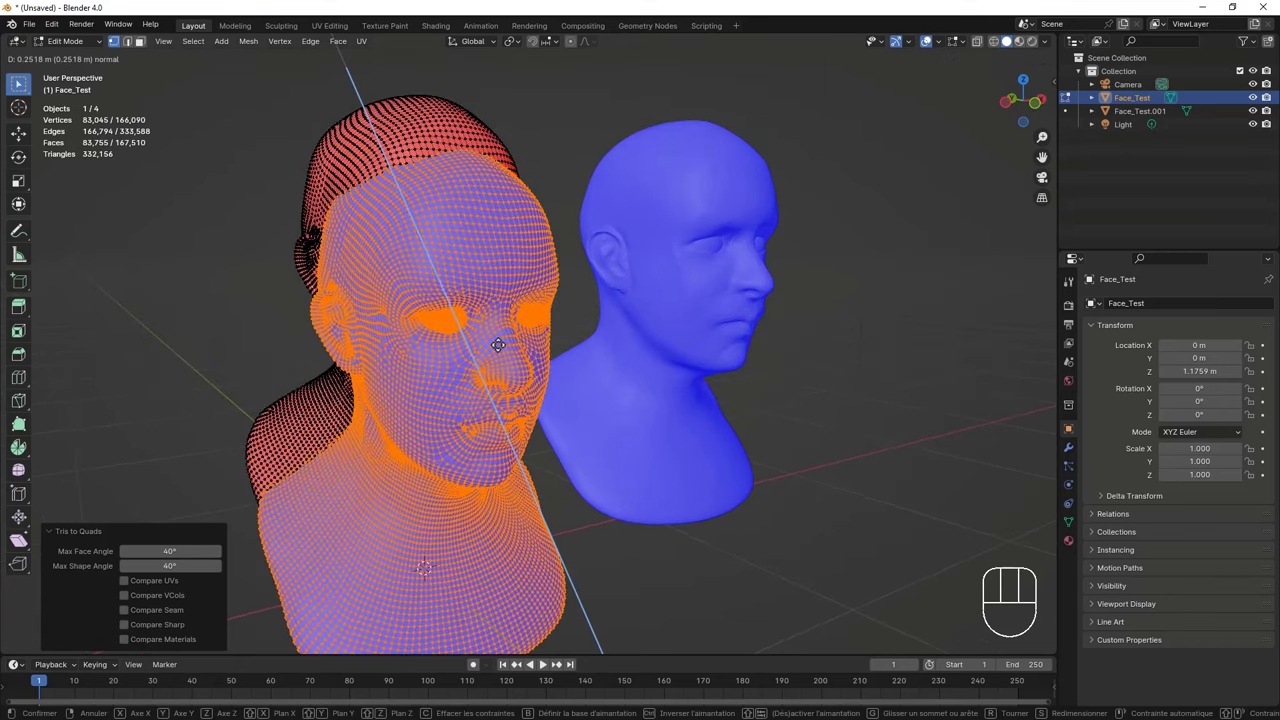
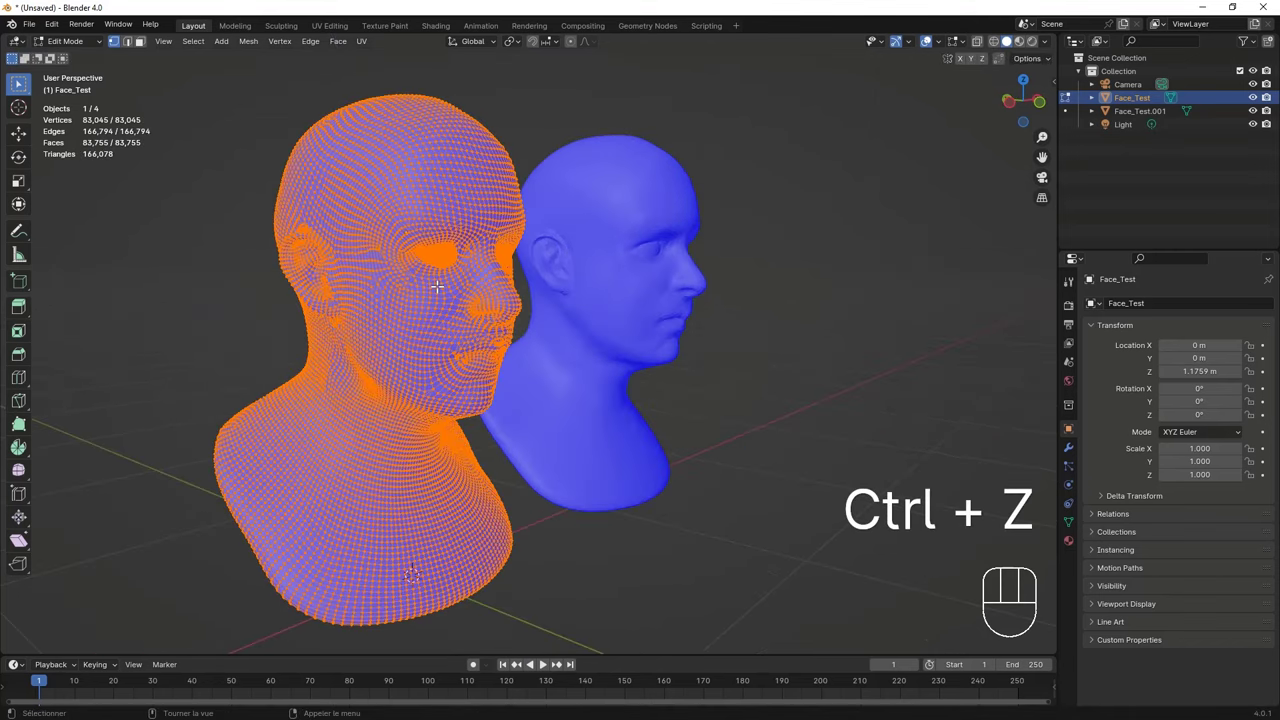
pyautogui.press('e')
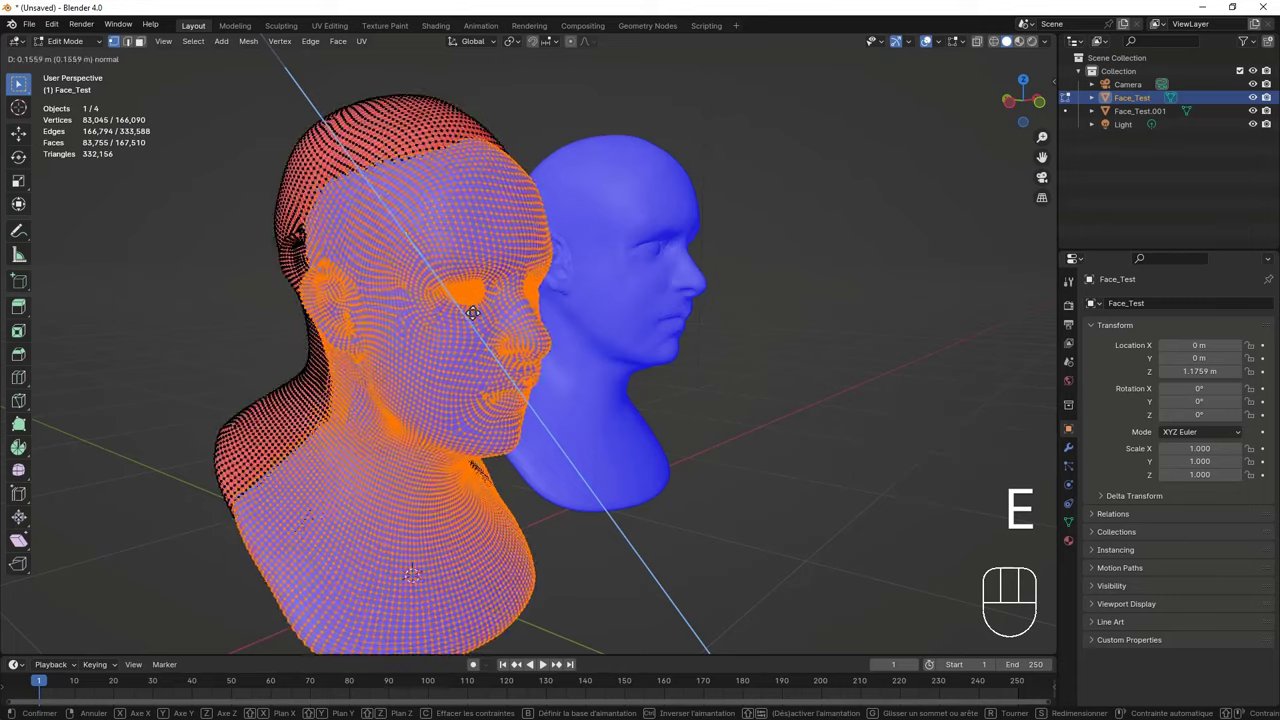
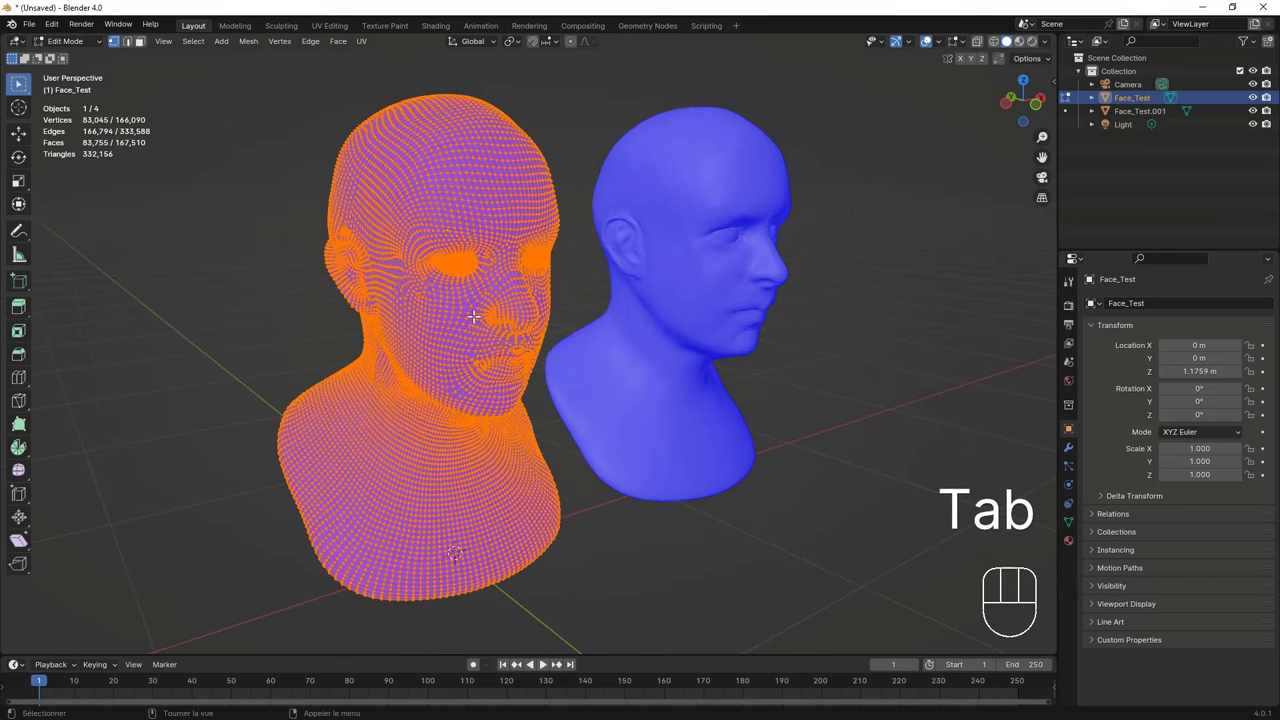
# Step: Select the whole head mesh, merge its overlapping duplicate vertices, and return to Object Mode
pyautogui.press('a')
pyautogui.press('a')
pyautogui.press('m')
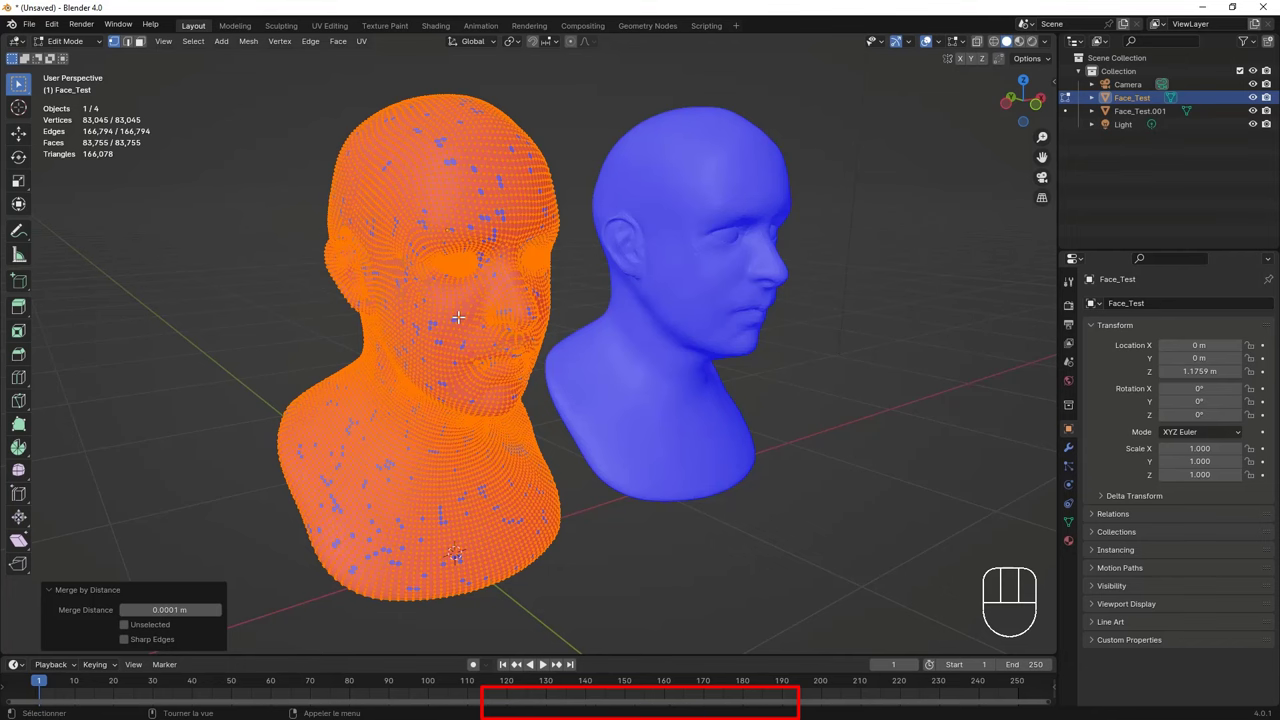
pyautogui.press('Tab')
# Step: Orbit around the head bust to inspect its face orientation from all sides
pyautogui.moveTo(472, 318); pyautogui.dragTo(494, 313)
pyautogui.middleClick(481, 312)
pyautogui.moveTo(495, 270); pyautogui.dragTo(392, 281)
pyautogui.moveTo(398, 342); pyautogui.dragTo(474, 339)
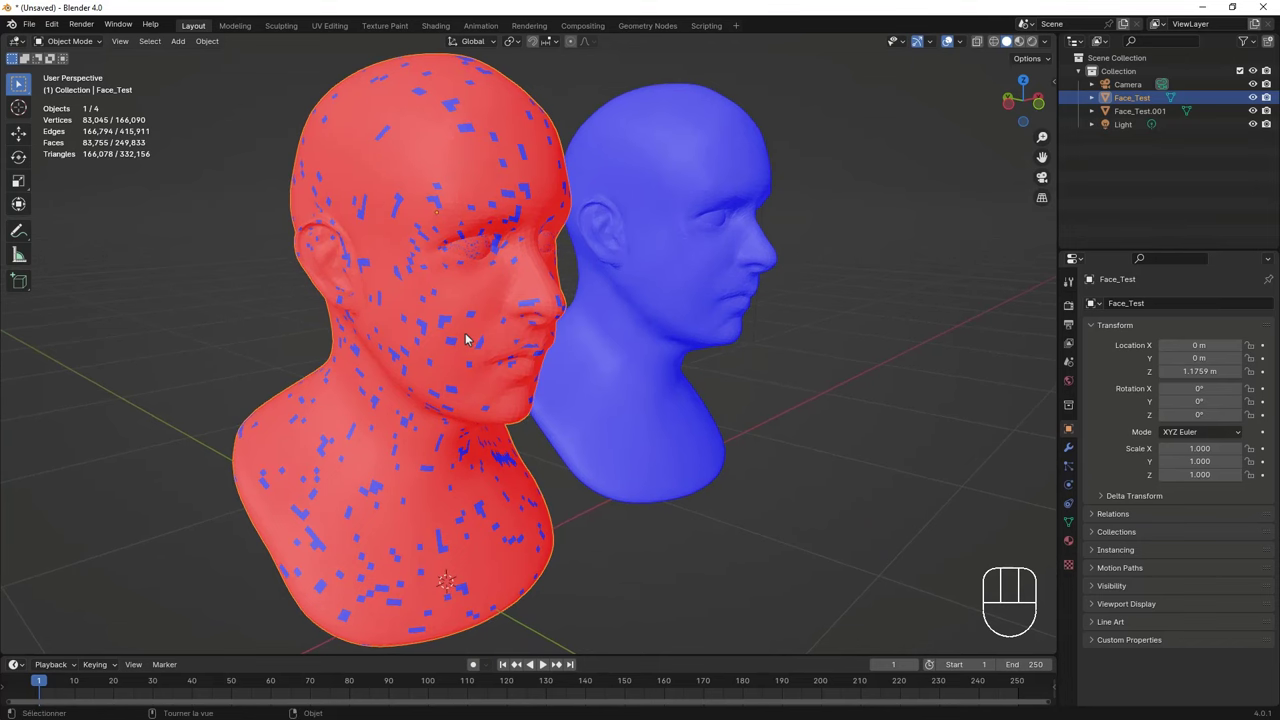
pyautogui.moveTo(479, 315); pyautogui.dragTo(389, 306)
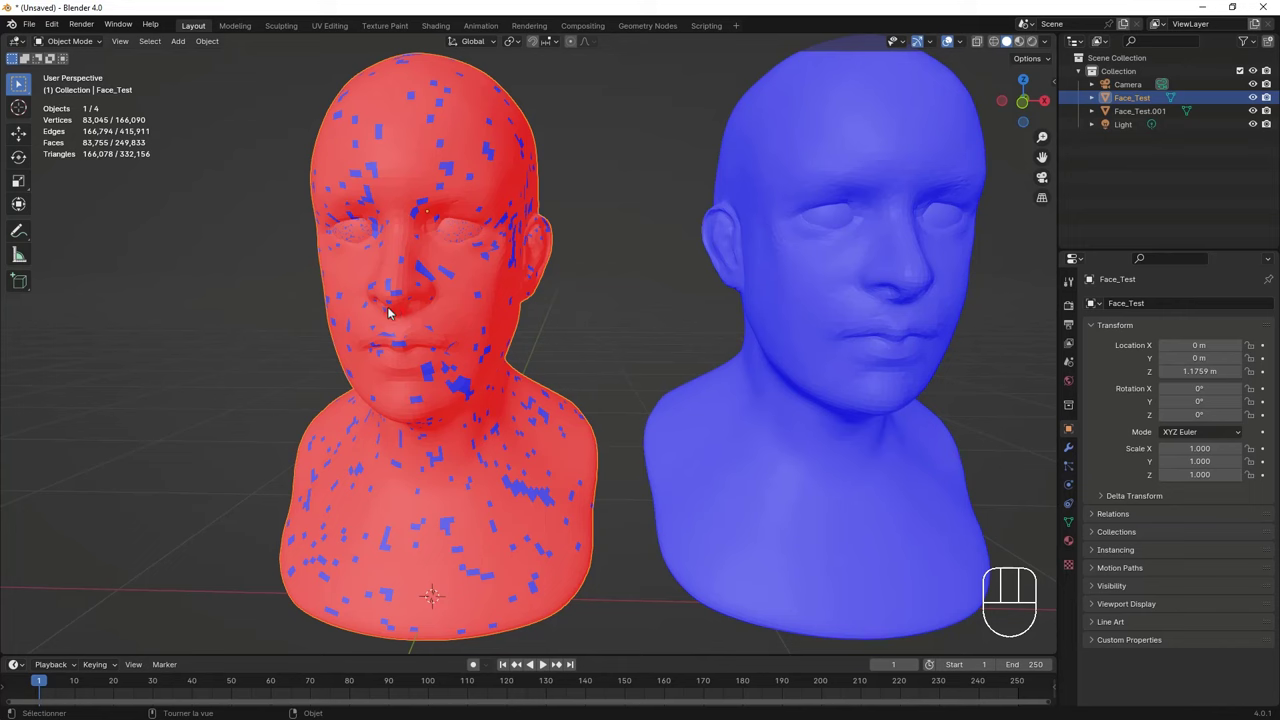
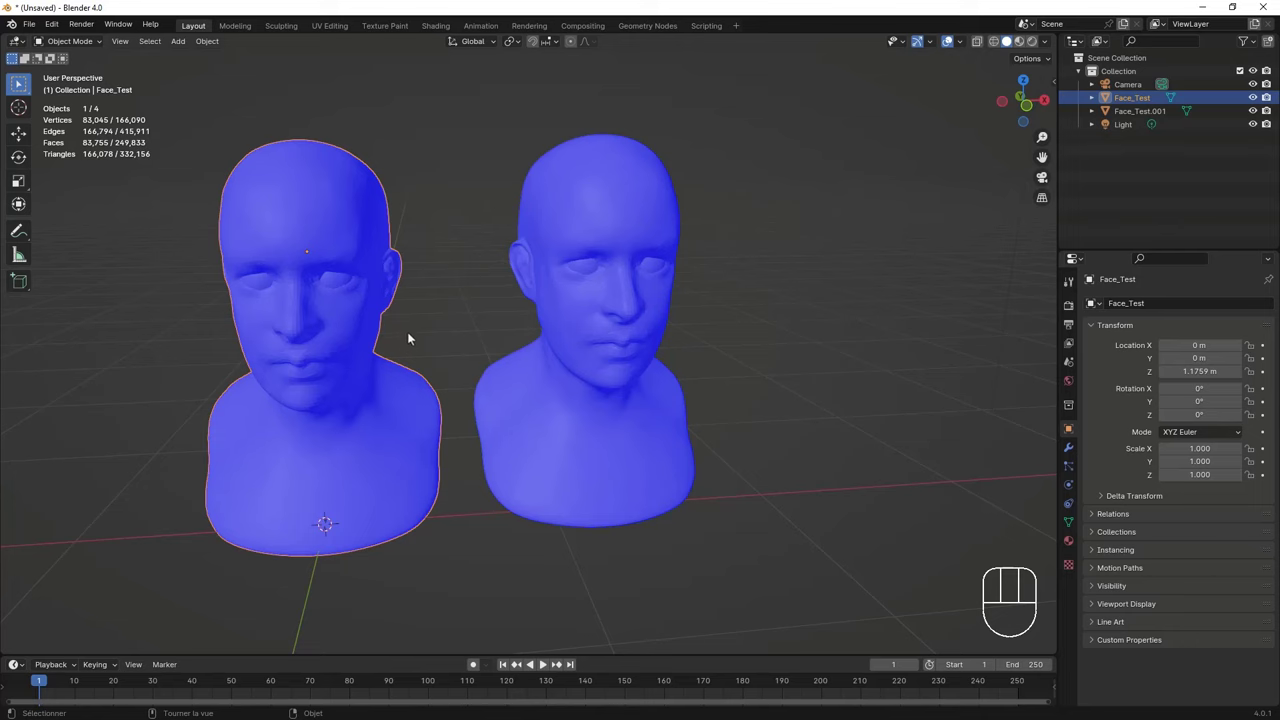
pyautogui.middleClick(416, 327)
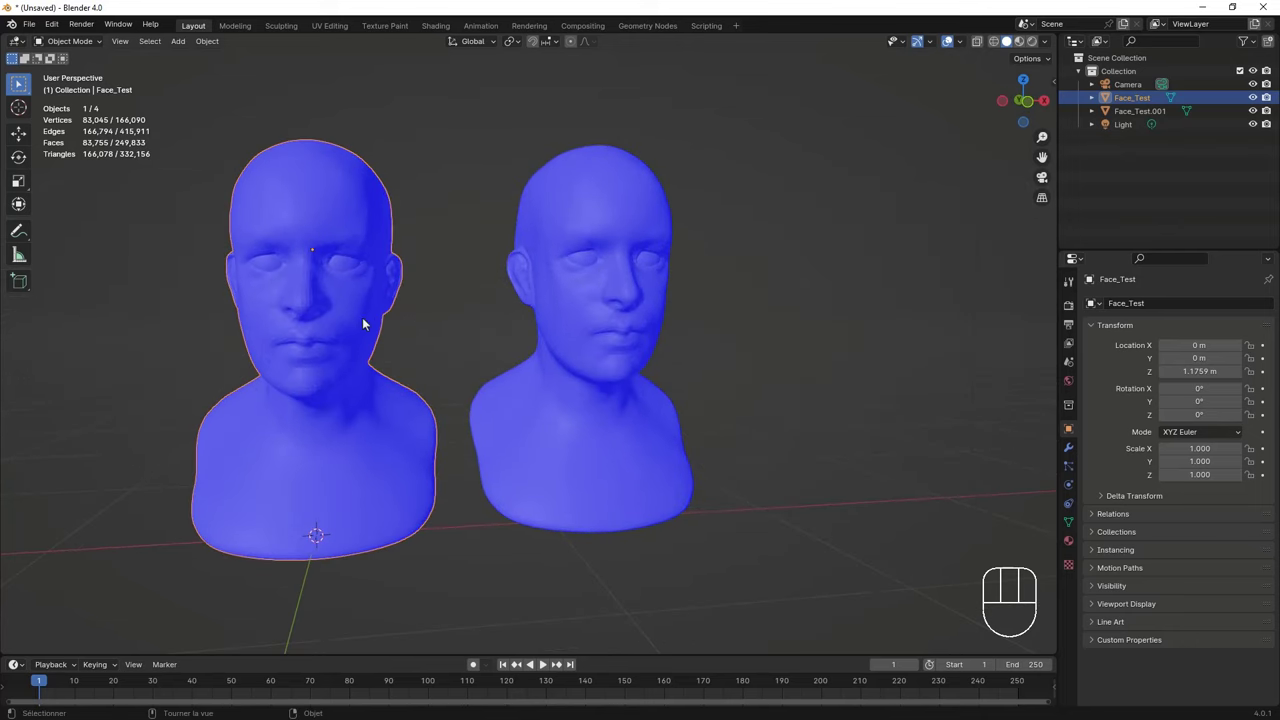
pyautogui.moveTo(345, 324); pyautogui.dragTo(386, 335)
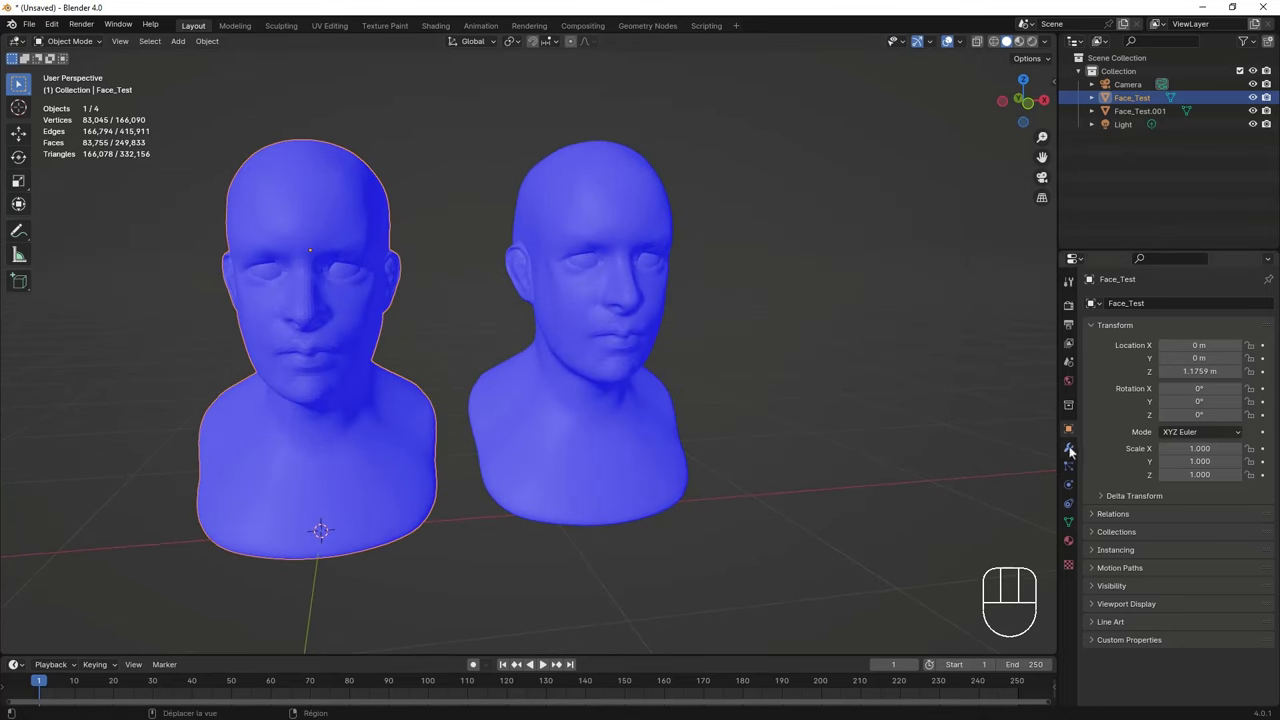
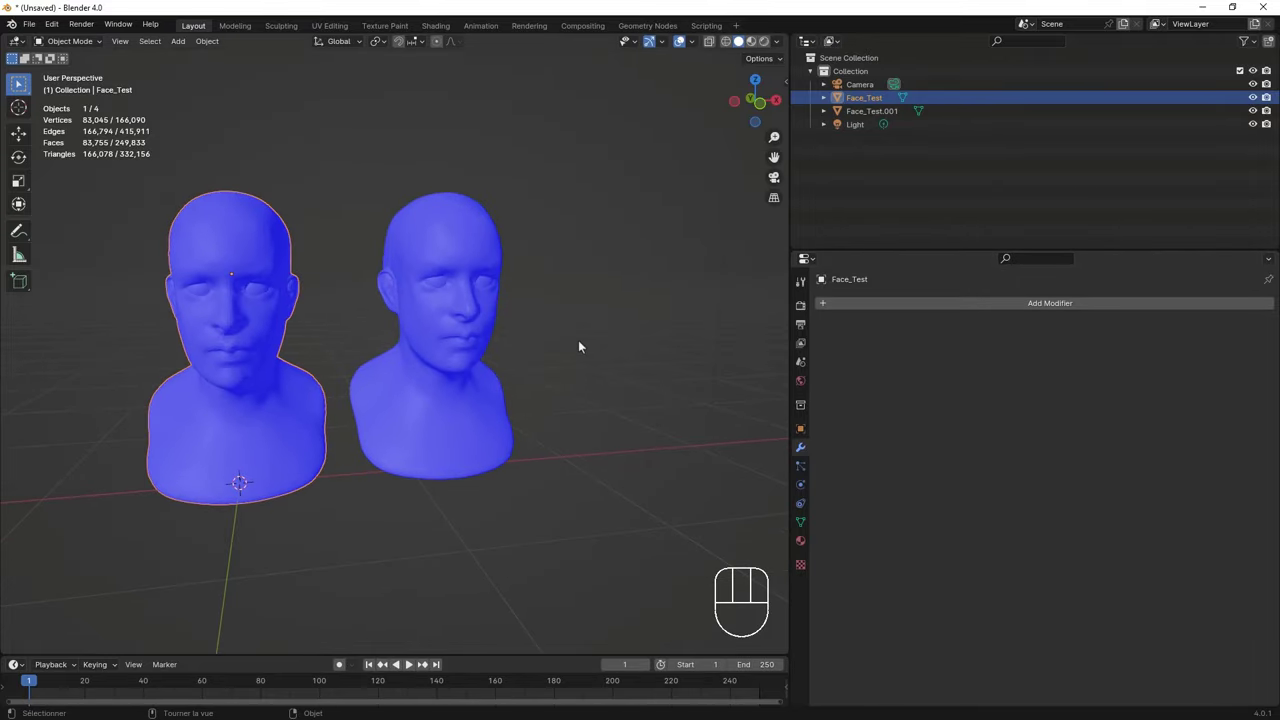
pyautogui.moveTo(970, 306); pyautogui.dragTo(1026, 472)
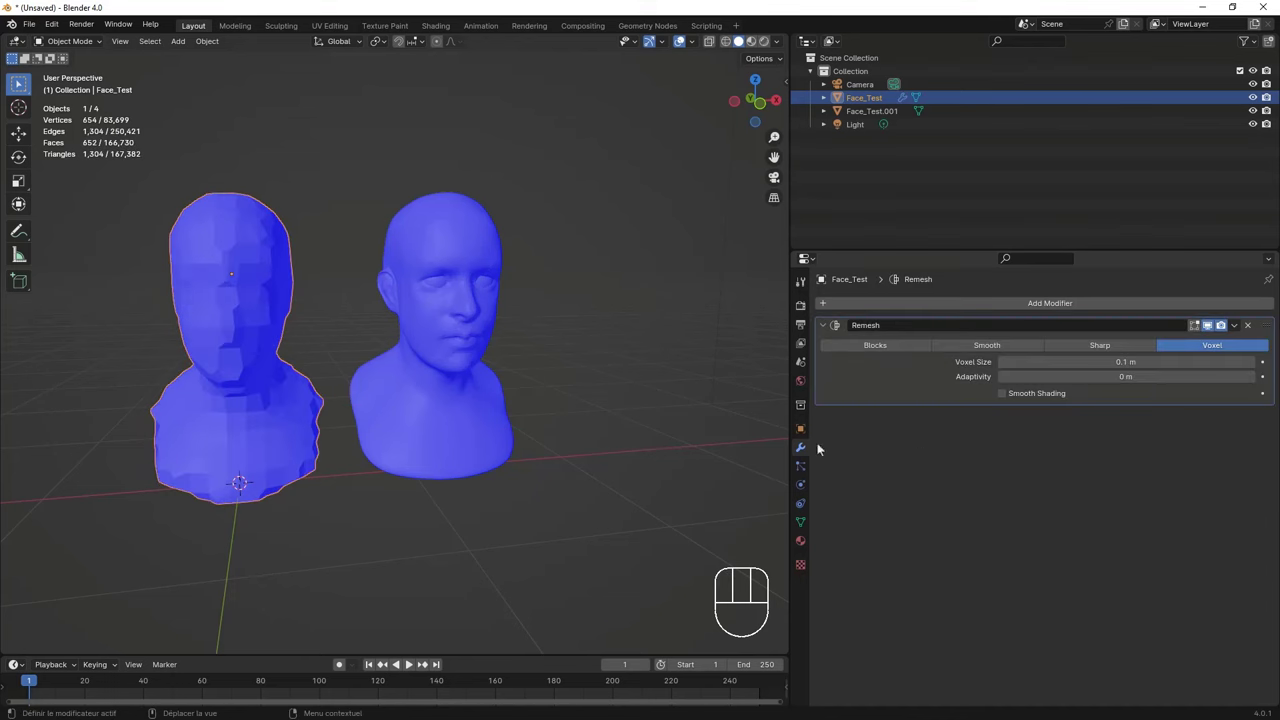
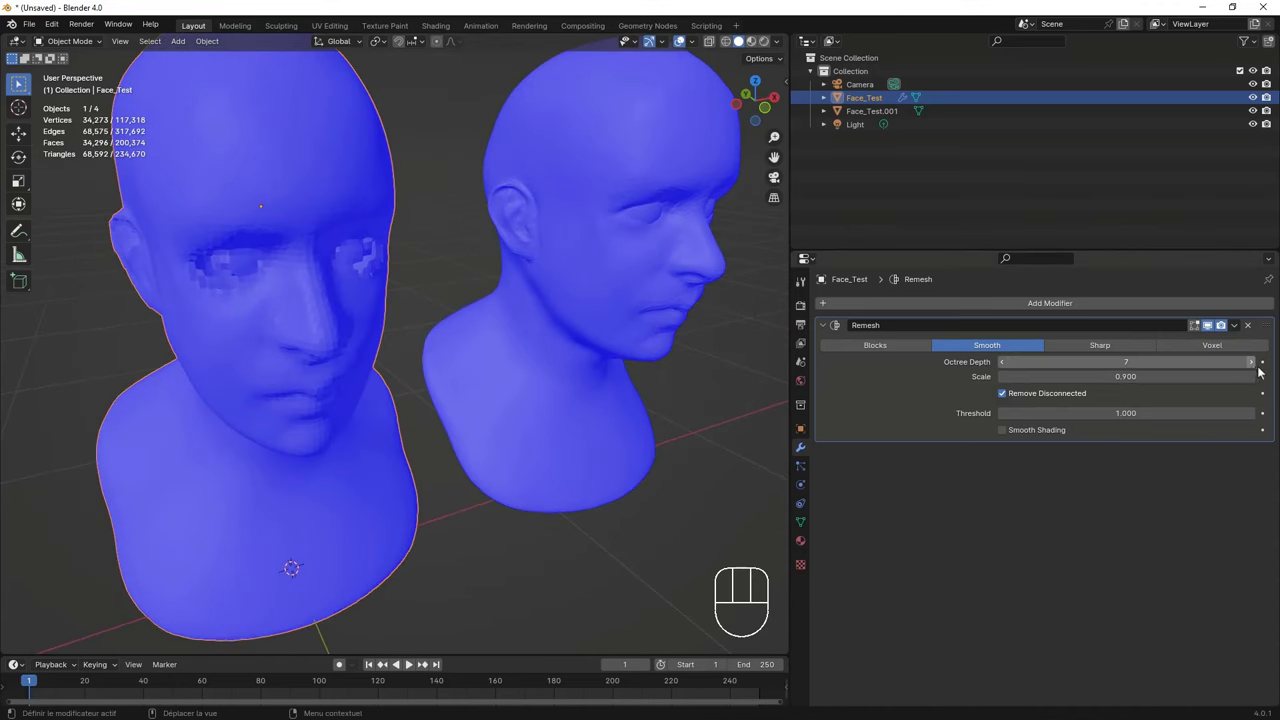
pyautogui.click(1257, 368)
pyautogui.moveTo(368, 312); pyautogui.dragTo(327, 305)
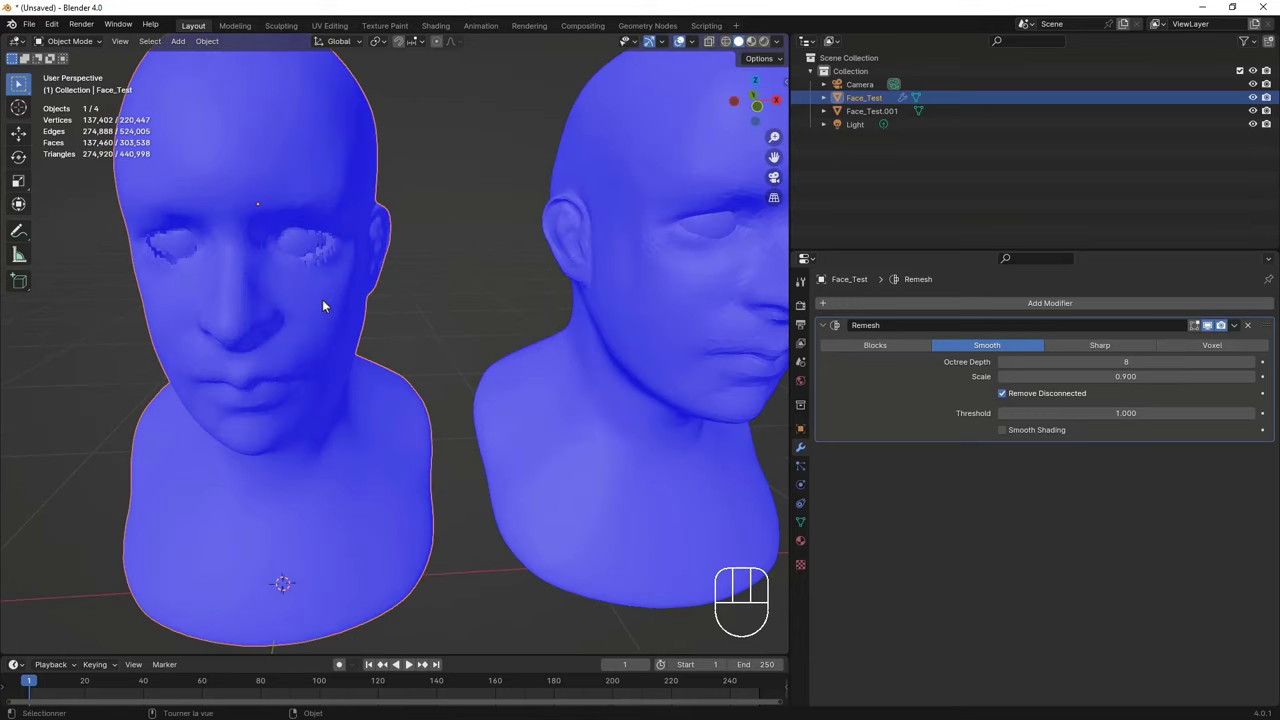
pyautogui.moveTo(318, 301); pyautogui.dragTo(288, 286)
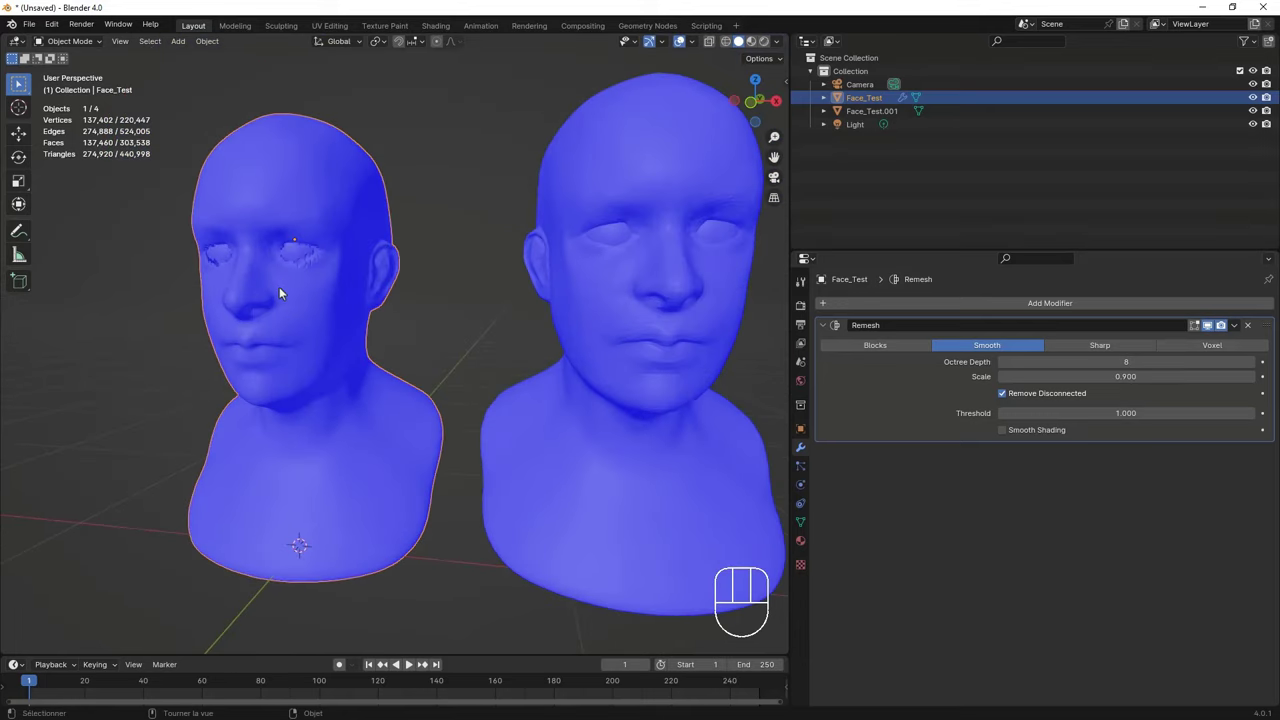
pyautogui.moveTo(319, 294); pyautogui.dragTo(435, 302)
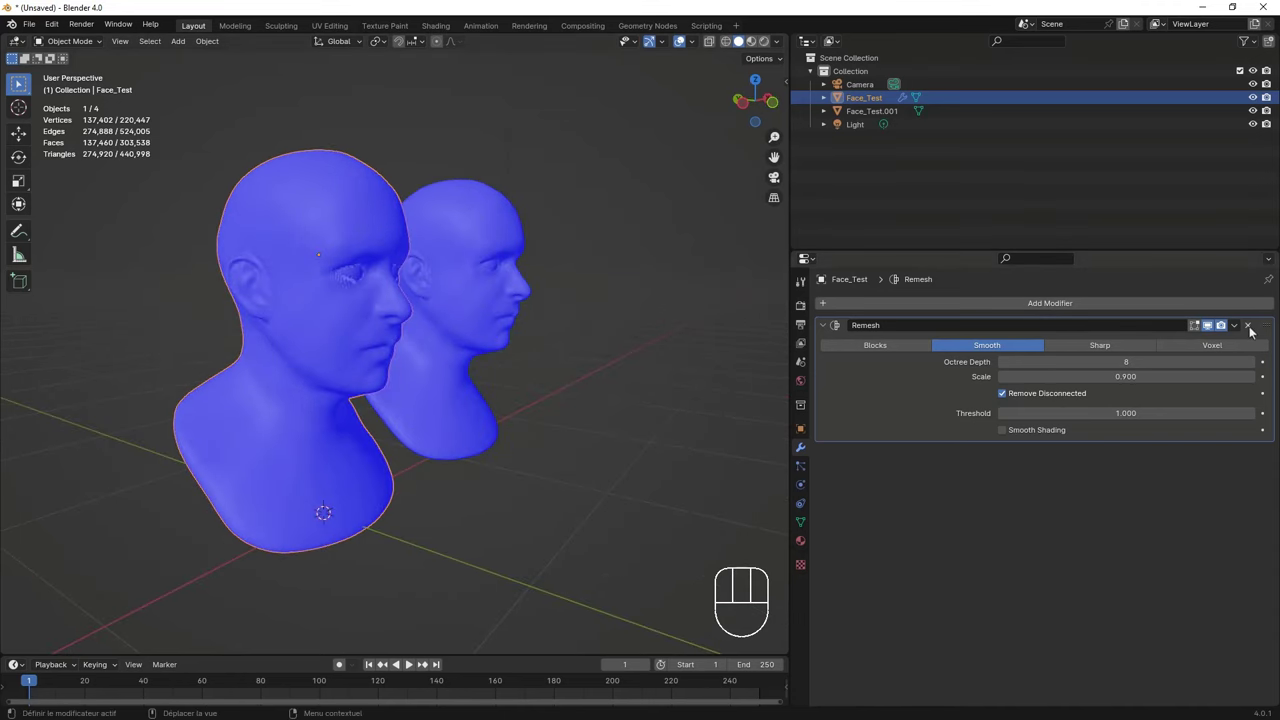
pyautogui.moveTo(582, 333); pyautogui.dragTo(497, 331)
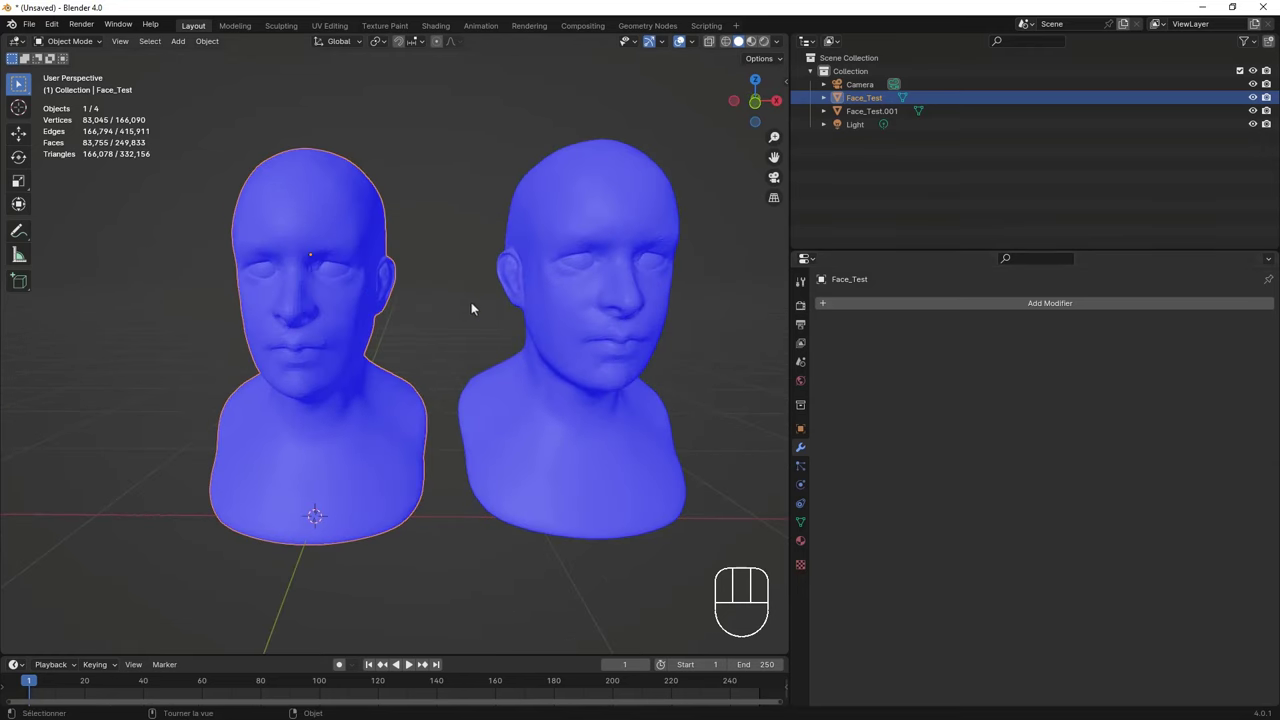
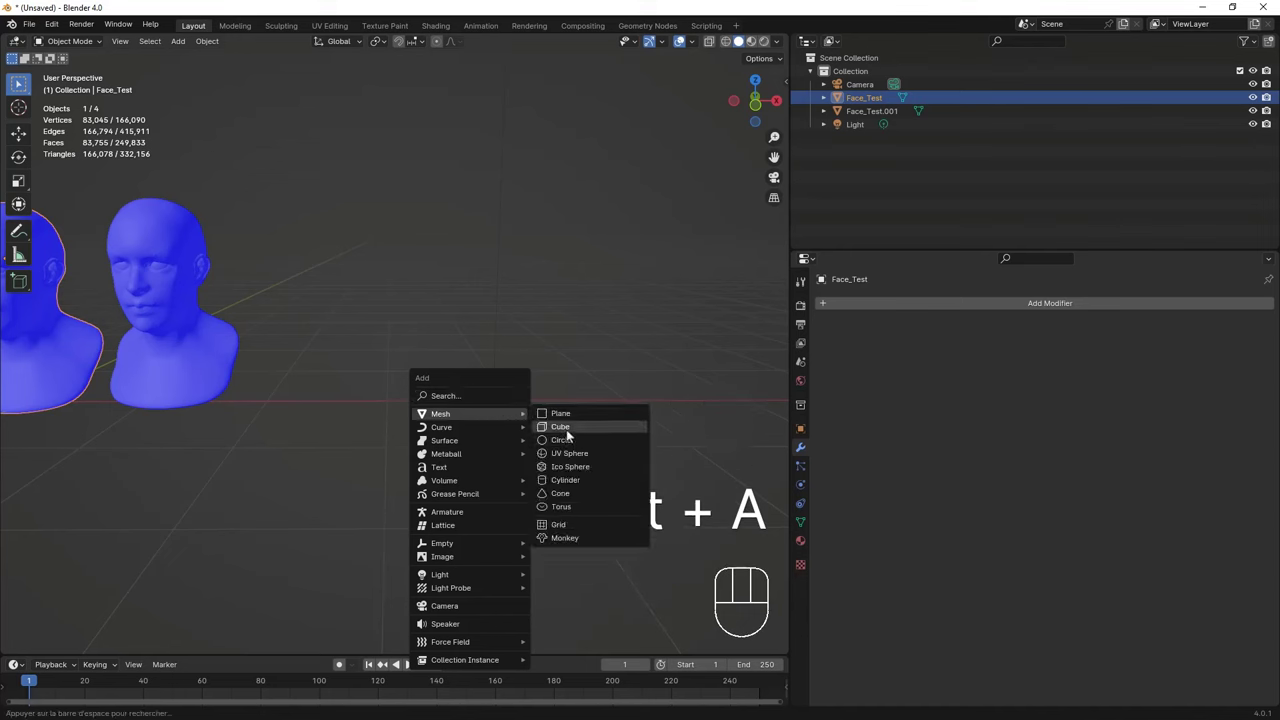
# Step: Add a cube, subdivide it finely in Edit Mode, and apply Decimate Geometry at ratio 1.0
pyautogui.moveTo(494, 350); pyautogui.dragTo(513, 355)
pyautogui.middleClick(443, 335)
pyautogui.press('Tab')
pyautogui.rightClick(417, 365)
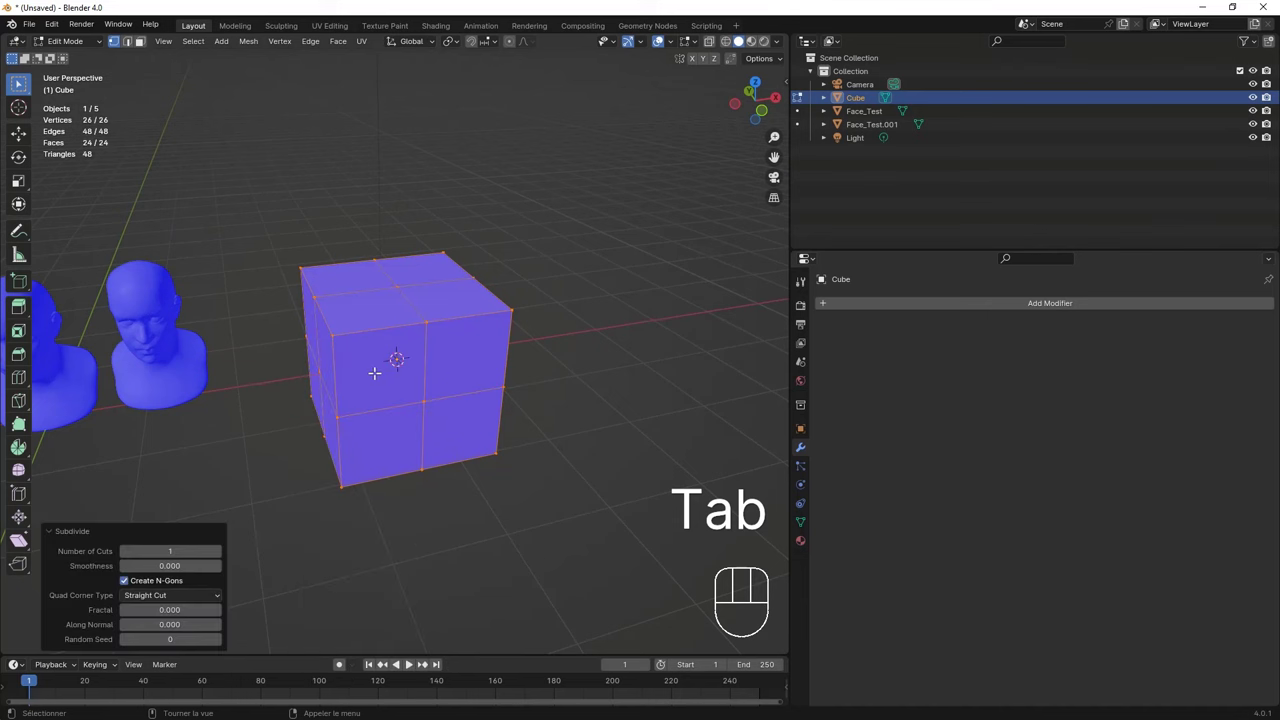
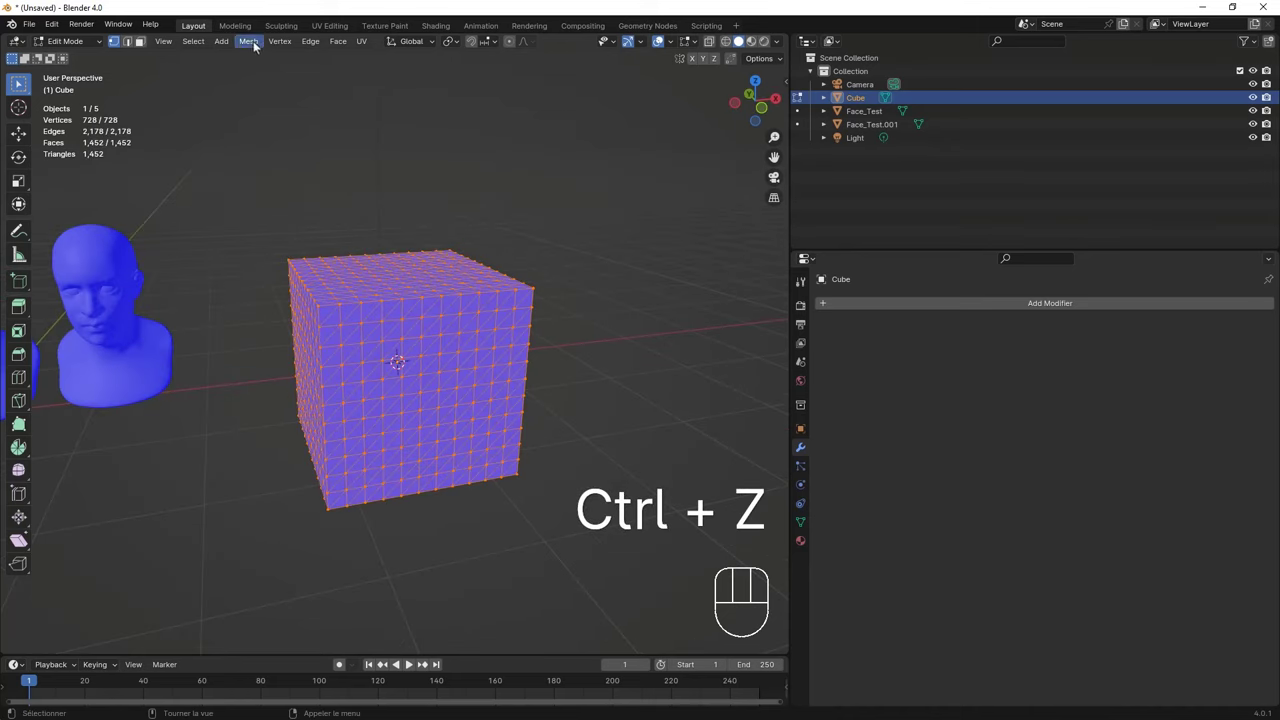
pyautogui.moveTo(260, 46); pyautogui.dragTo(417, 374)
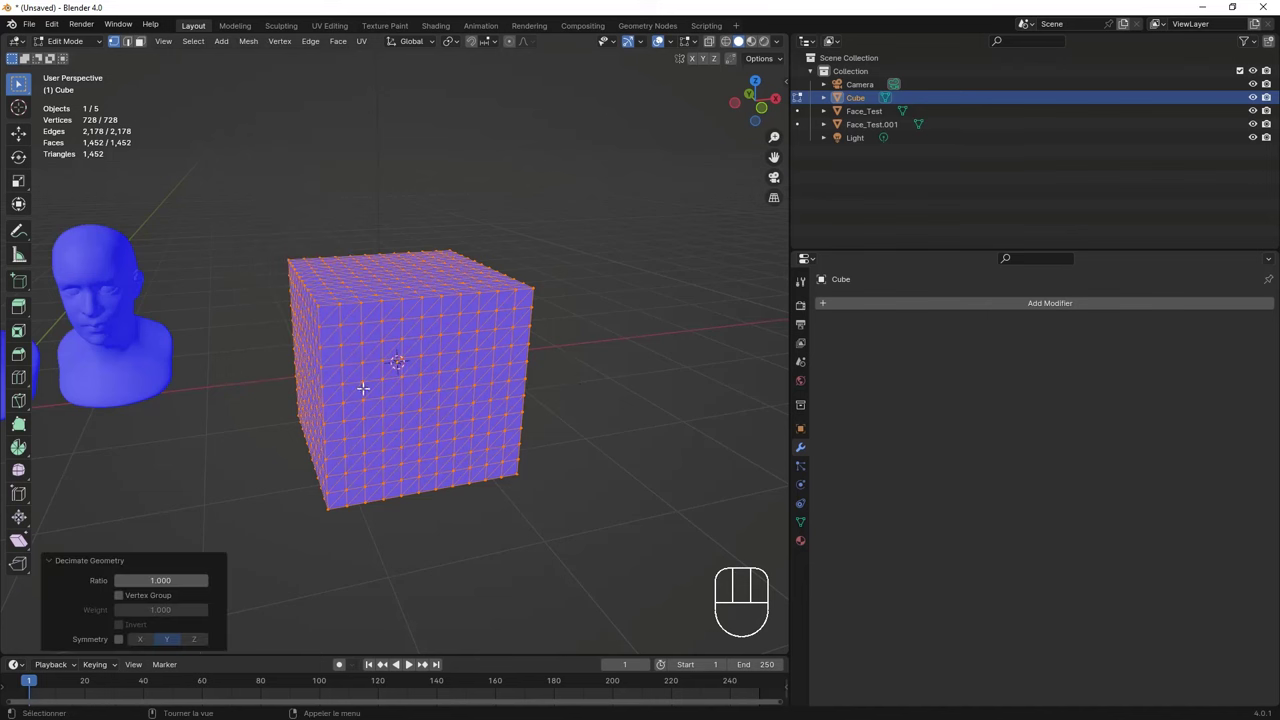
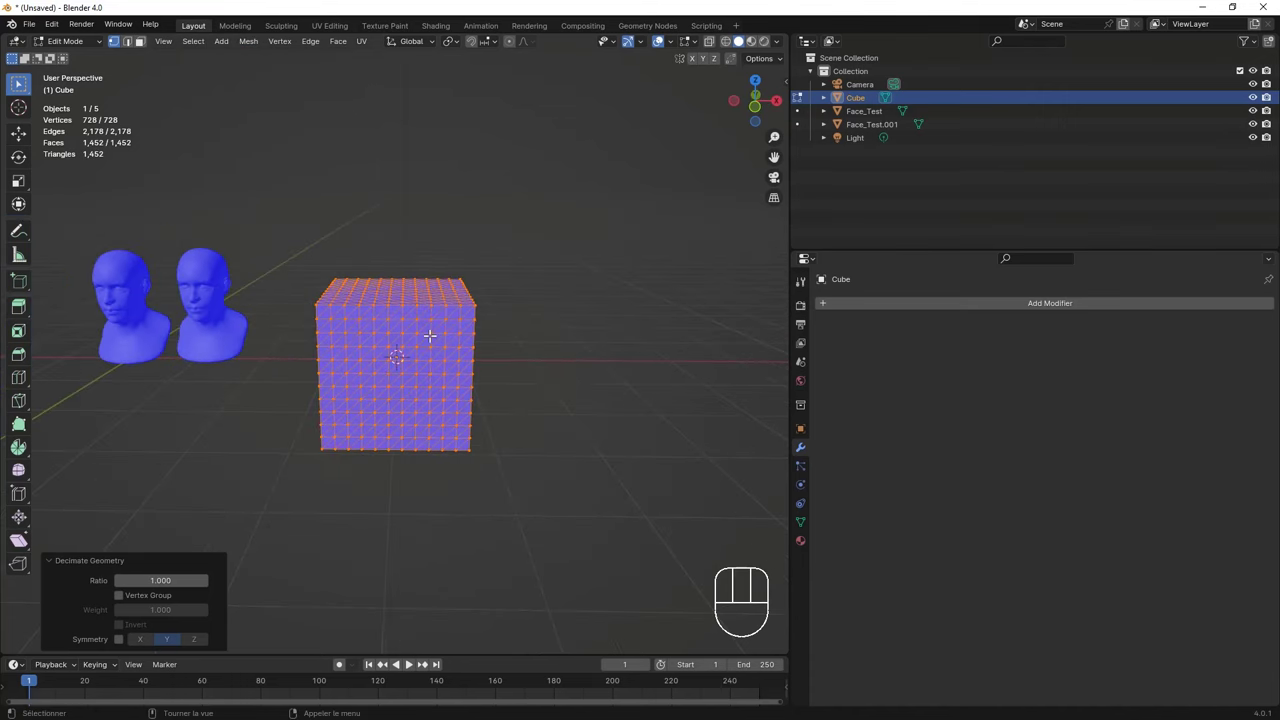
# Step: Enable the Mesh: 3D-Print Toolbox add-on and show its 3D-Print panel in the sidebar
pyautogui.press('Tab')
pyautogui.moveTo(361, 338); pyautogui.dragTo(303, 324)
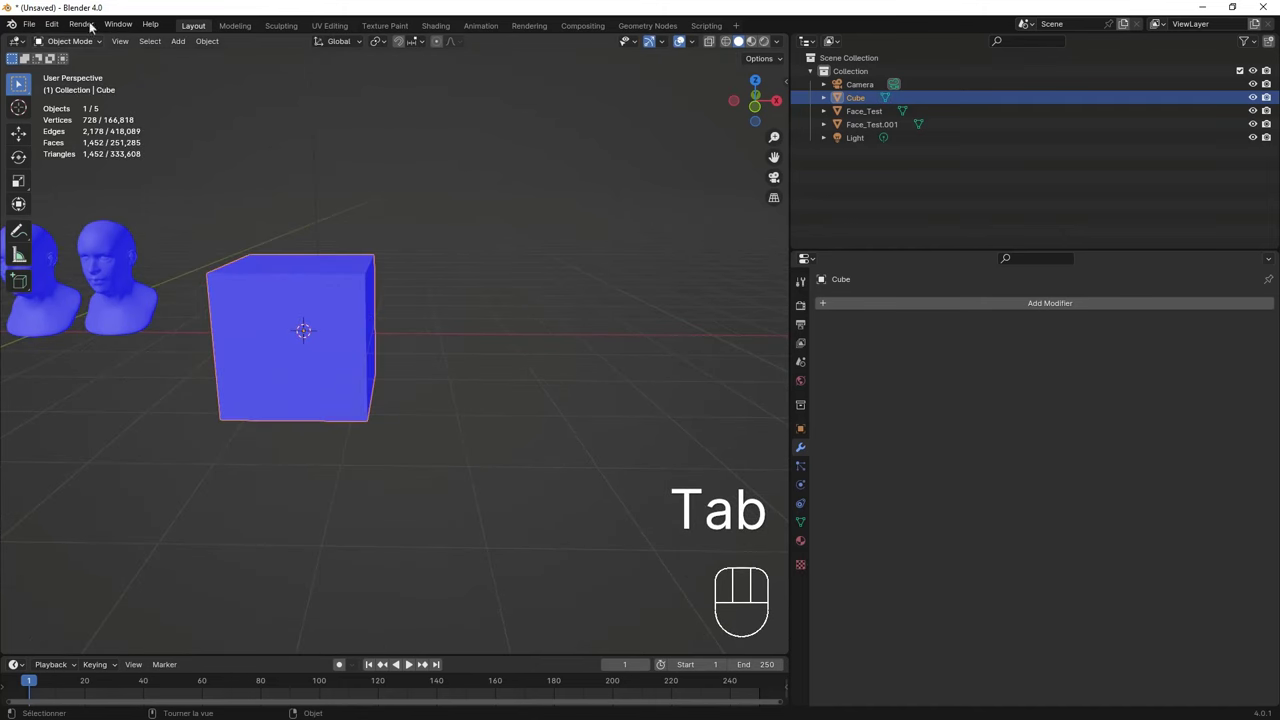
pyautogui.moveTo(58, 29); pyautogui.dragTo(100, 201)
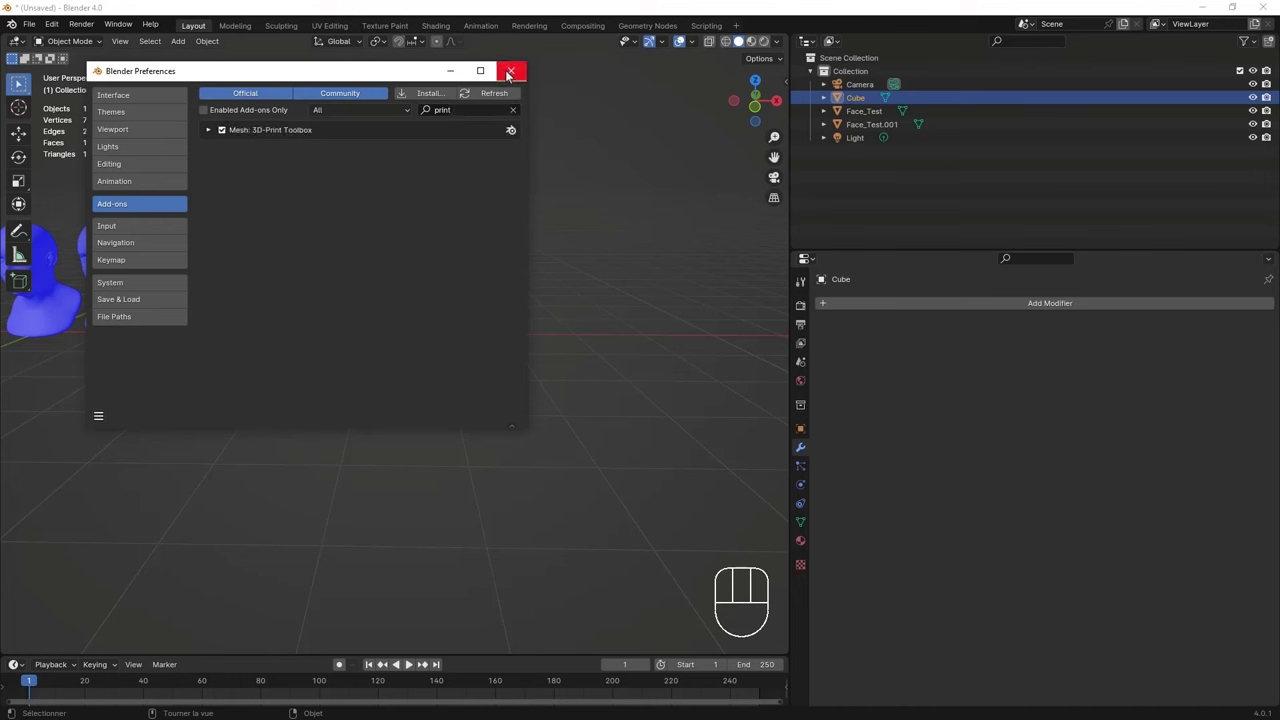
pyautogui.press('n')
pyautogui.click(783, 249)
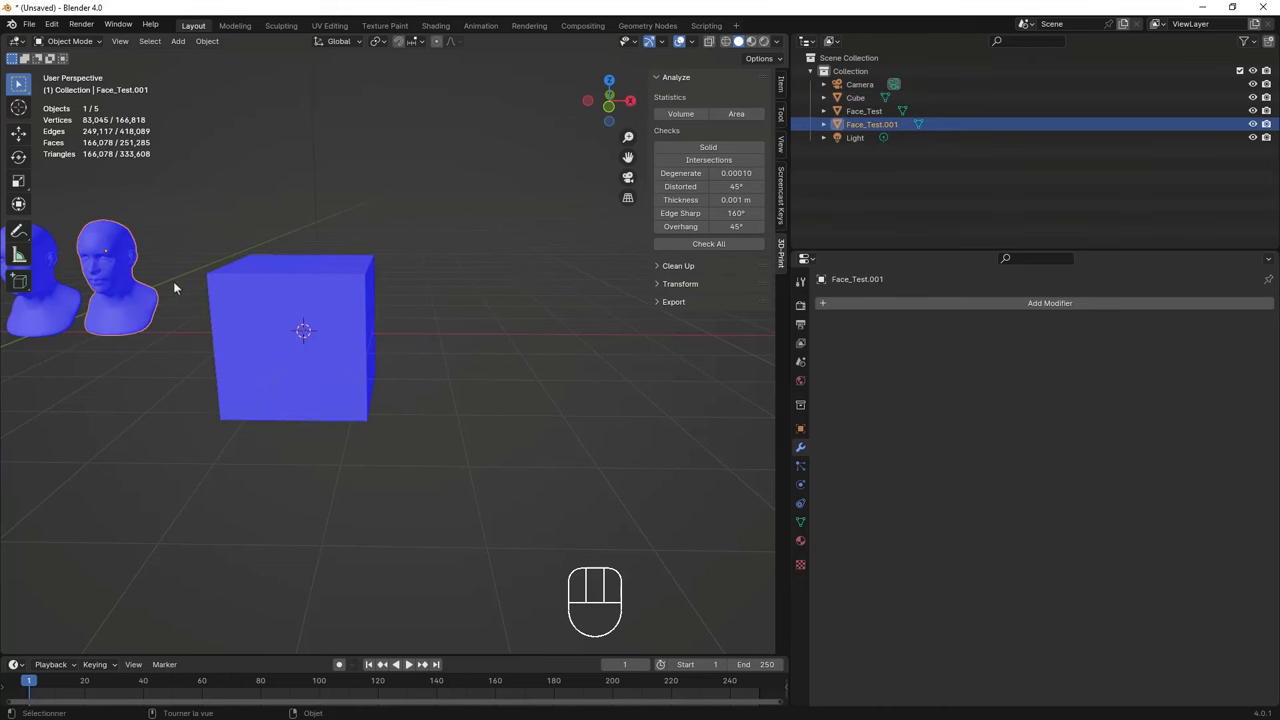
# Step: Run Check All on Face_Test.001, reporting 822 intersecting and 140821 zero-area faces, then inspect the cube
pyautogui.moveTo(183, 288); pyautogui.dragTo(389, 282)
pyautogui.moveTo(355, 279); pyautogui.dragTo(371, 345)
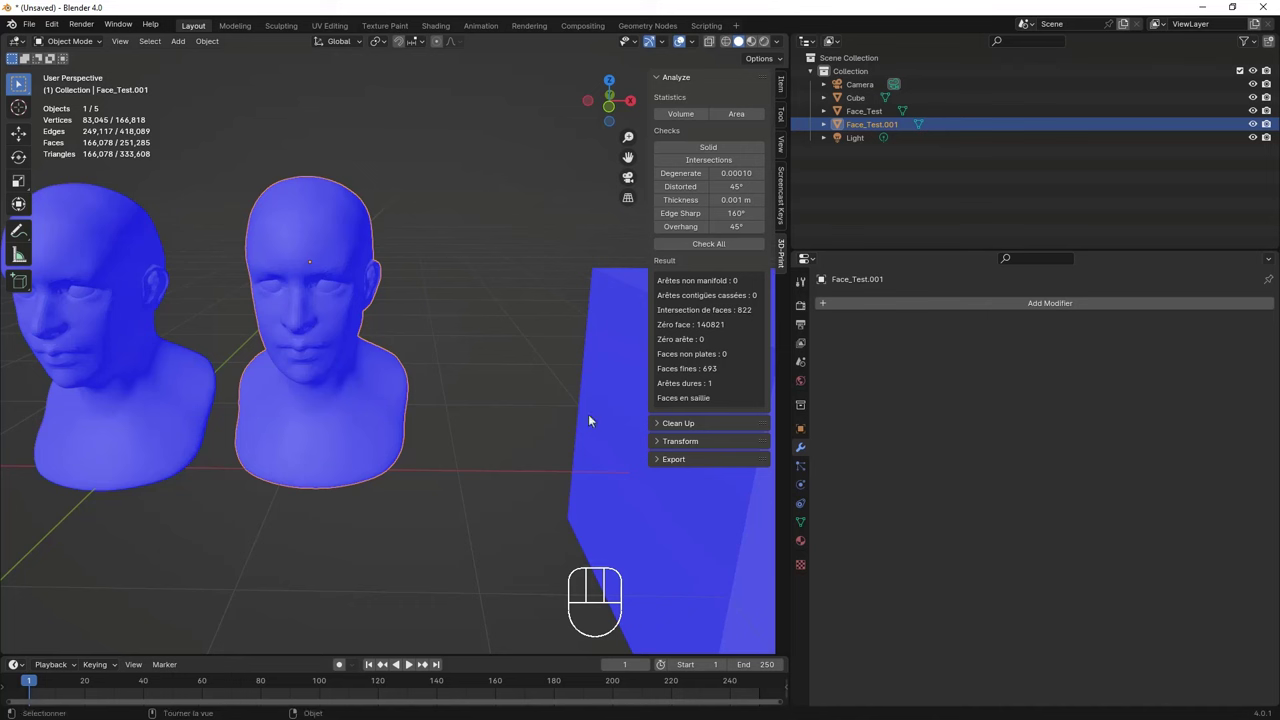
pyautogui.click(676, 429)
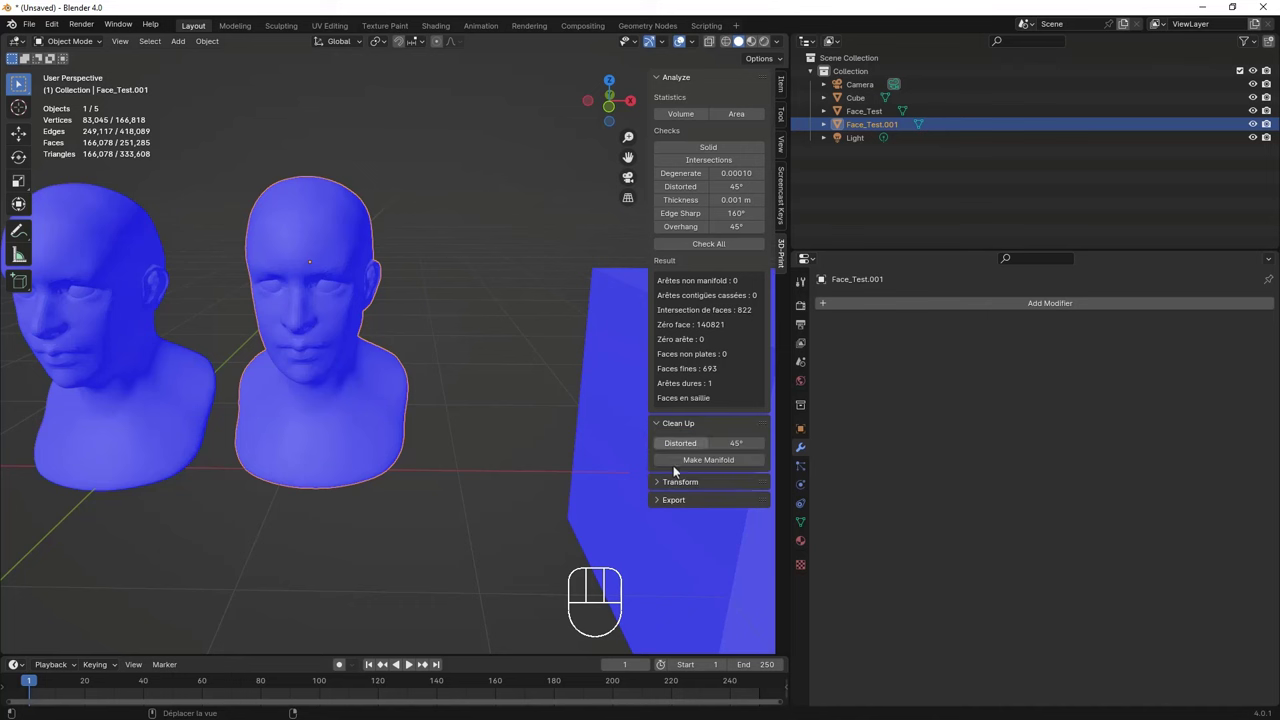
pyautogui.moveTo(408, 309); pyautogui.dragTo(350, 319)
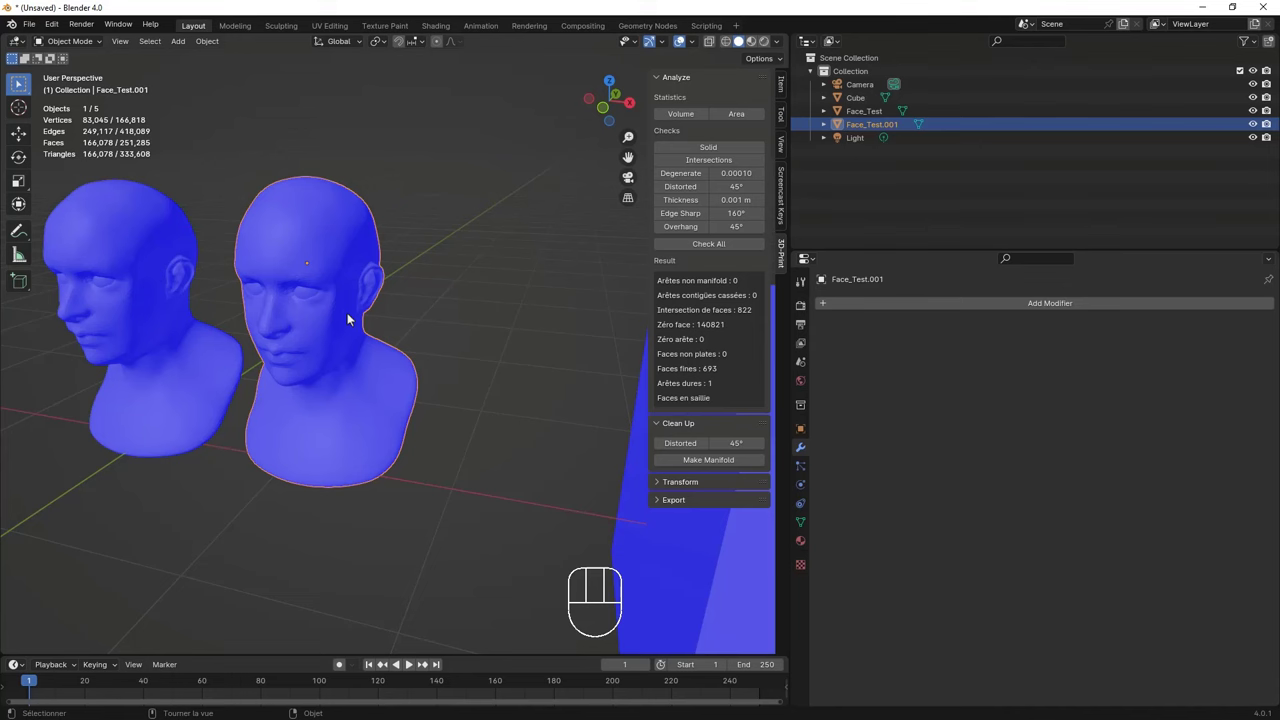
pyautogui.moveTo(277, 355); pyautogui.dragTo(175, 331)
pyautogui.moveTo(311, 333); pyautogui.dragTo(387, 350)
# Step: Extrude a thin flat flap up from the cube's top in Edit Mode, then return to Object Mode
pyautogui.press('Tab')
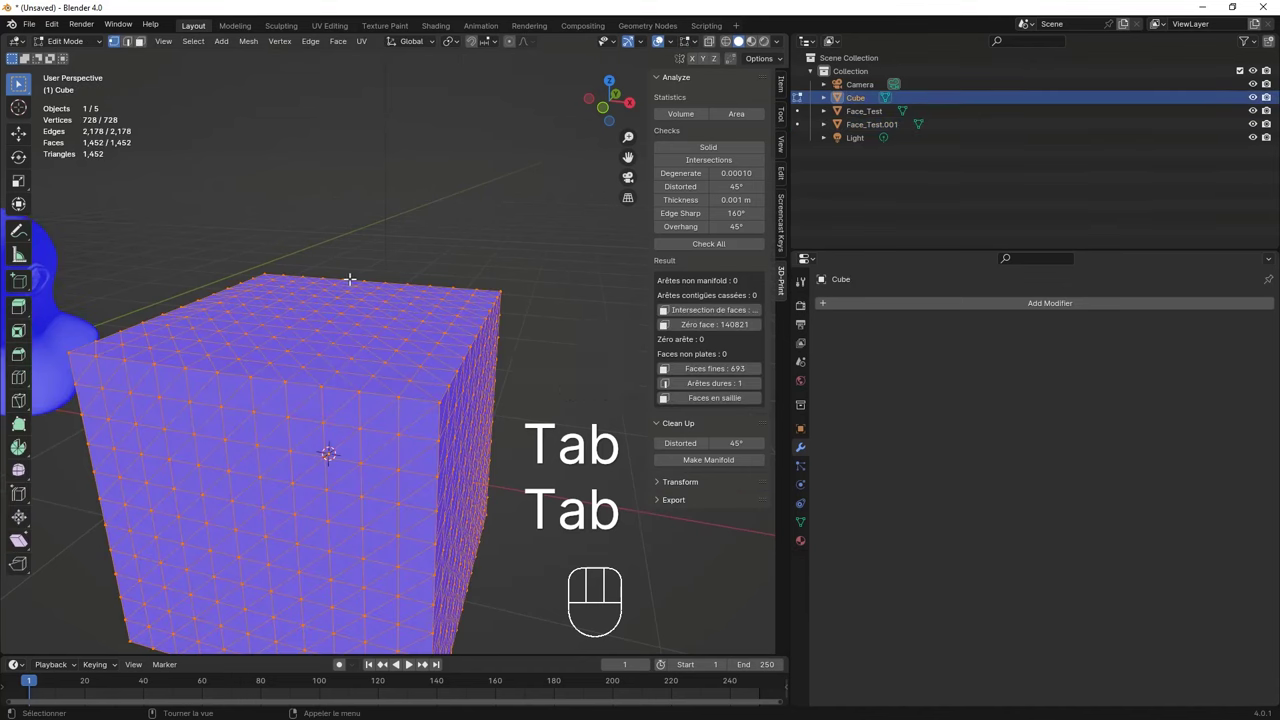
pyautogui.press('2')
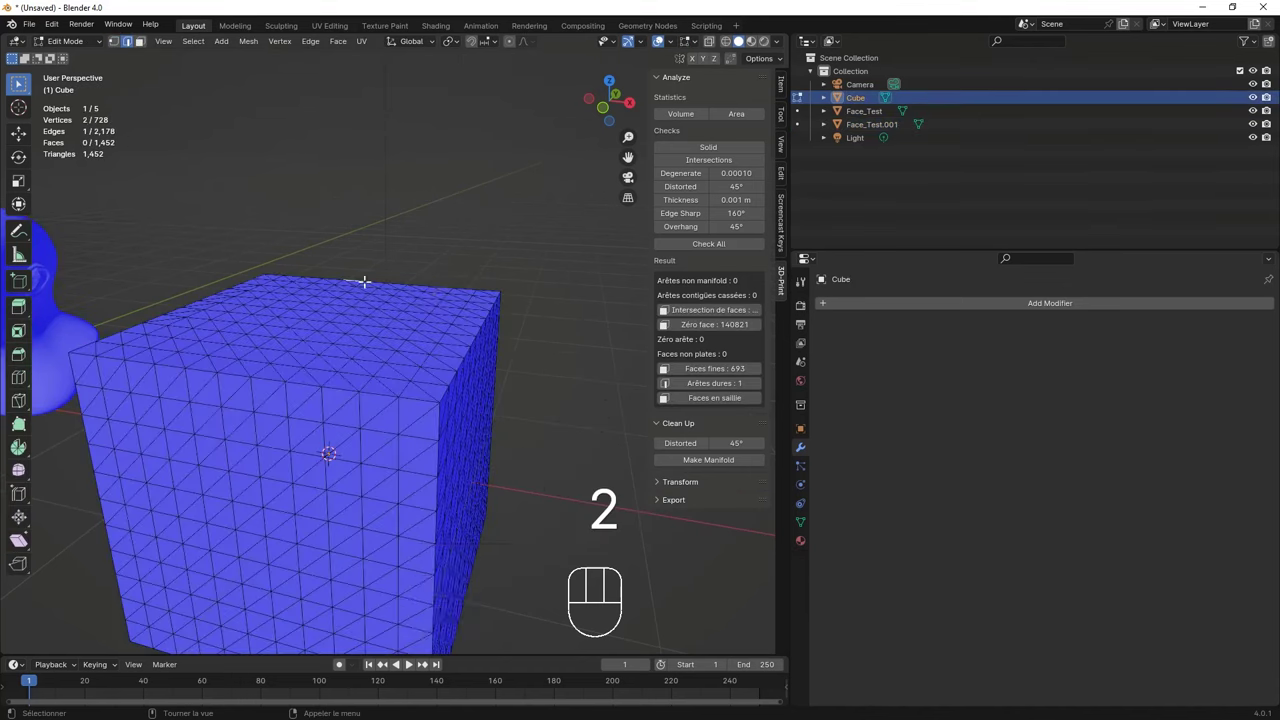
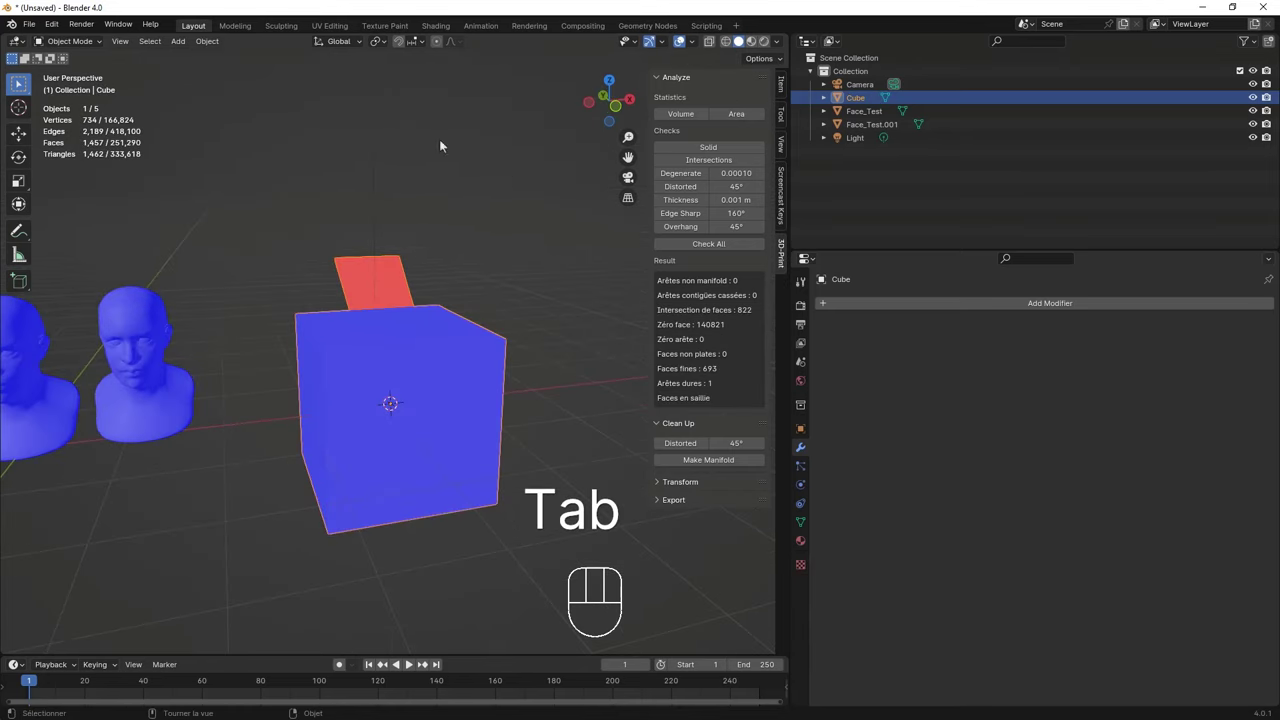
pyautogui.moveTo(413, 323); pyautogui.dragTo(424, 325)
pyautogui.moveTo(325, 375); pyautogui.dragTo(410, 346)
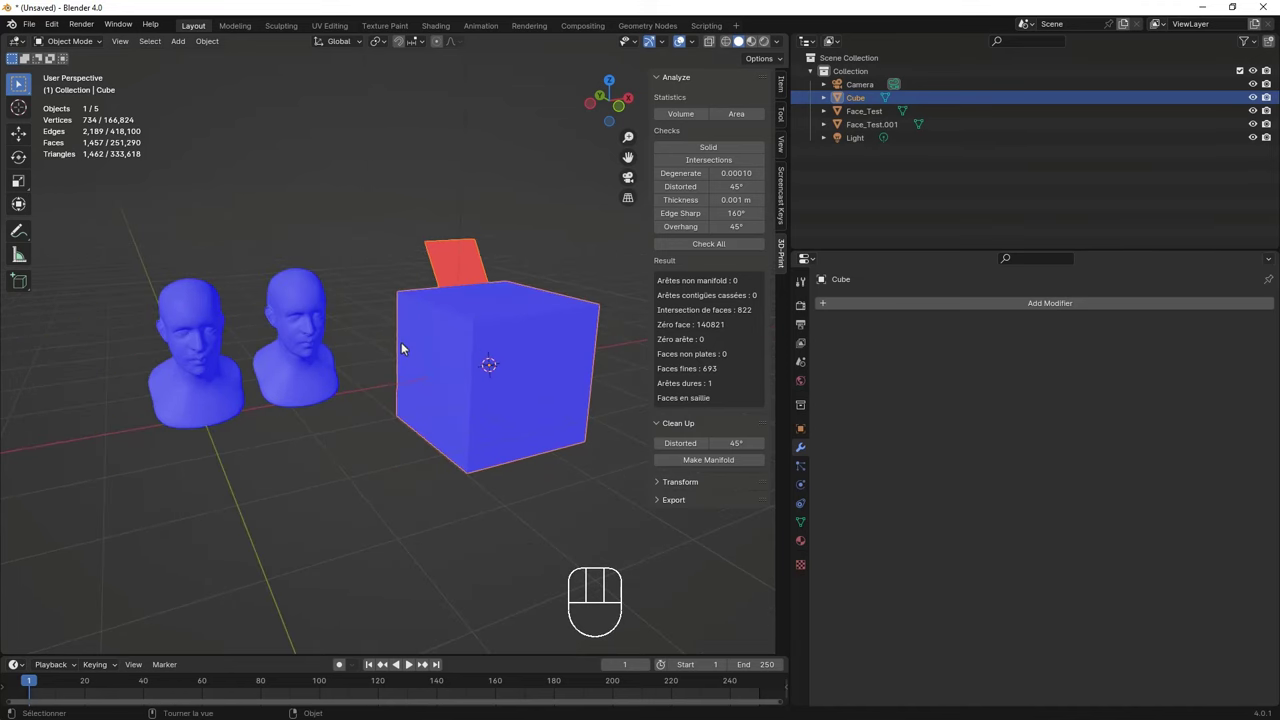
pyautogui.moveTo(412, 351); pyautogui.dragTo(402, 340)
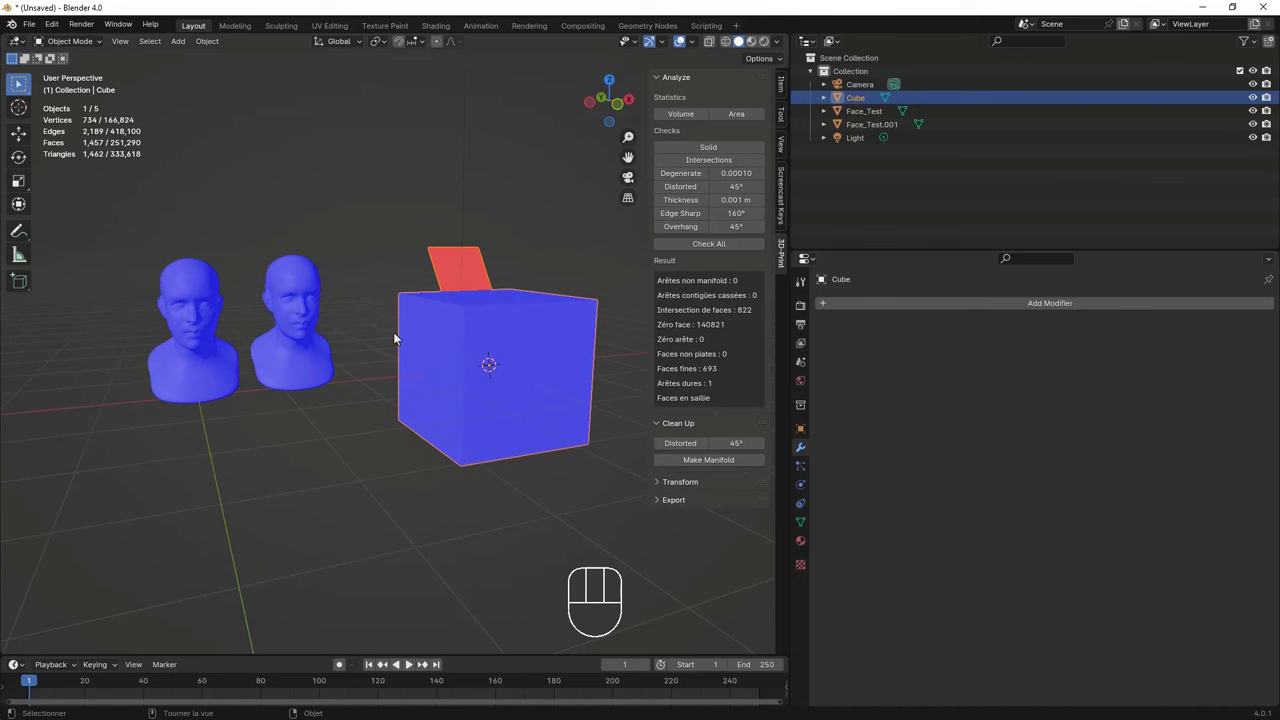
pyautogui.moveTo(467, 339); pyautogui.dragTo(493, 342)
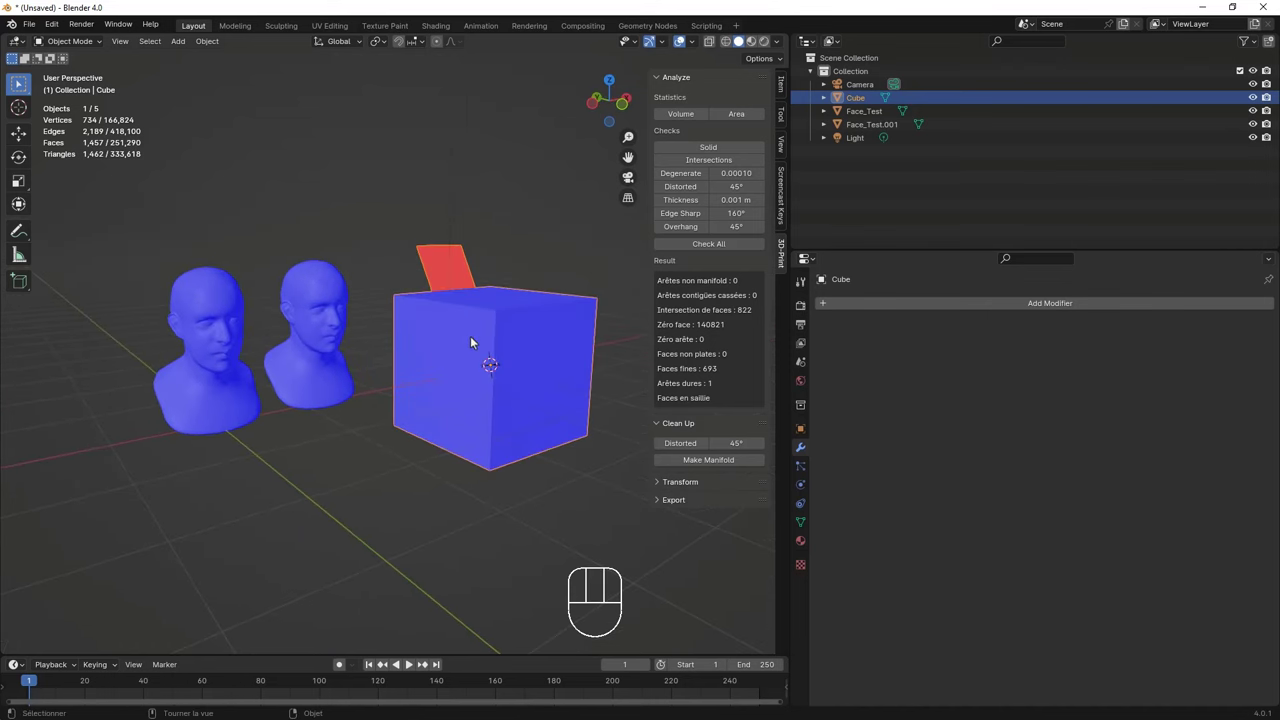
pyautogui.middleClick(348, 336)
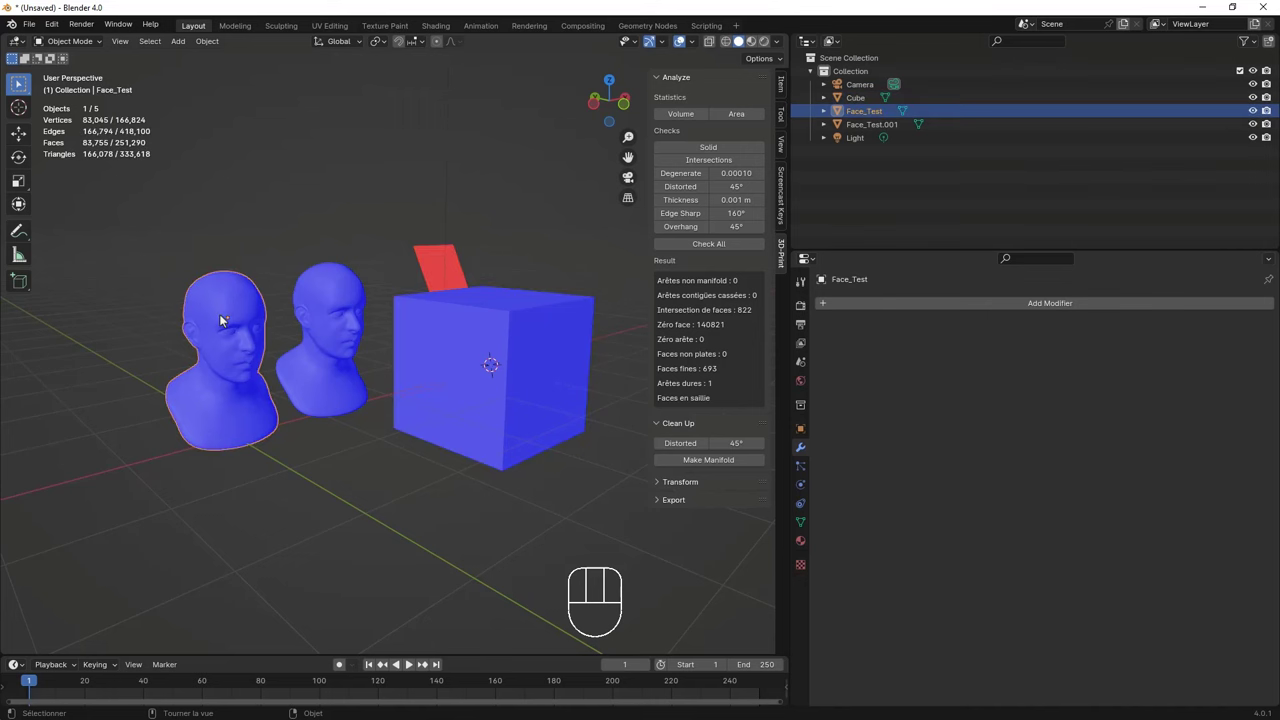
pyautogui.click(690, 48)
pyautogui.moveTo(696, 44); pyautogui.dragTo(308, 87)
pyautogui.click(317, 305)
pyautogui.moveTo(229, 325); pyautogui.dragTo(492, 276)
pyautogui.middleClick(492, 276)
pyautogui.press('Tab')
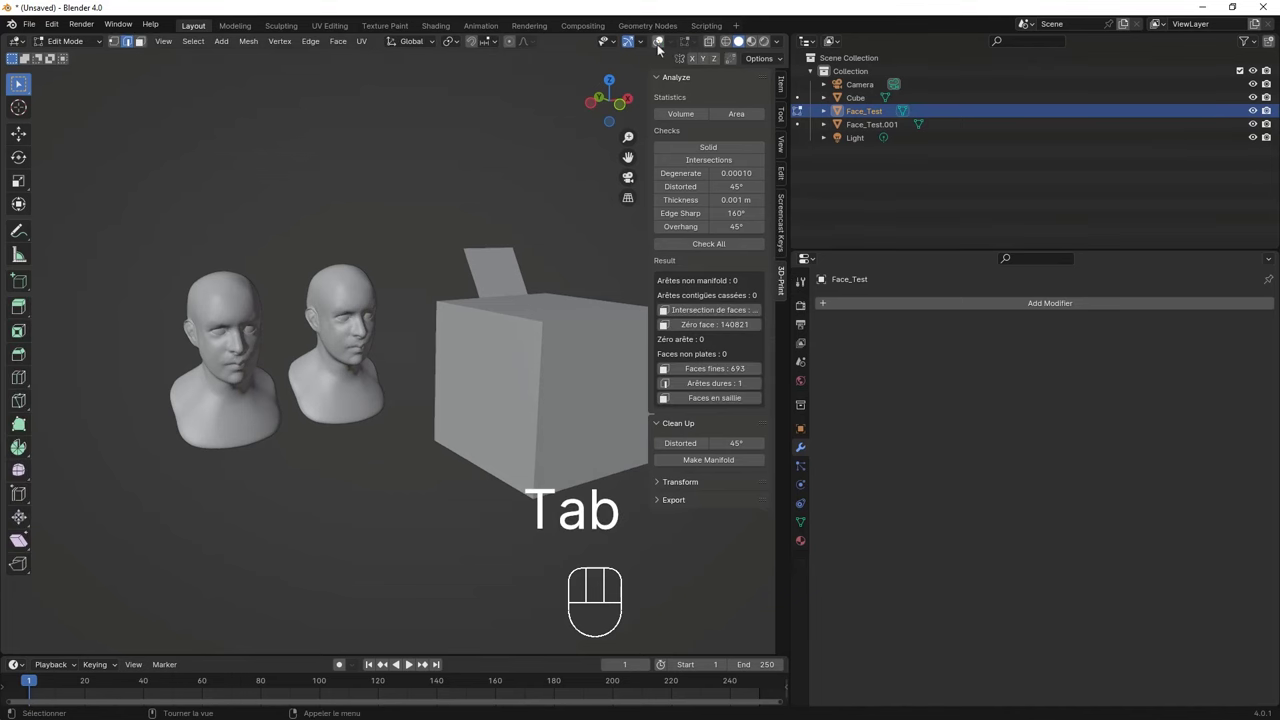
pyautogui.click(245, 322)
pyautogui.moveTo(363, 371); pyautogui.dragTo(354, 365)
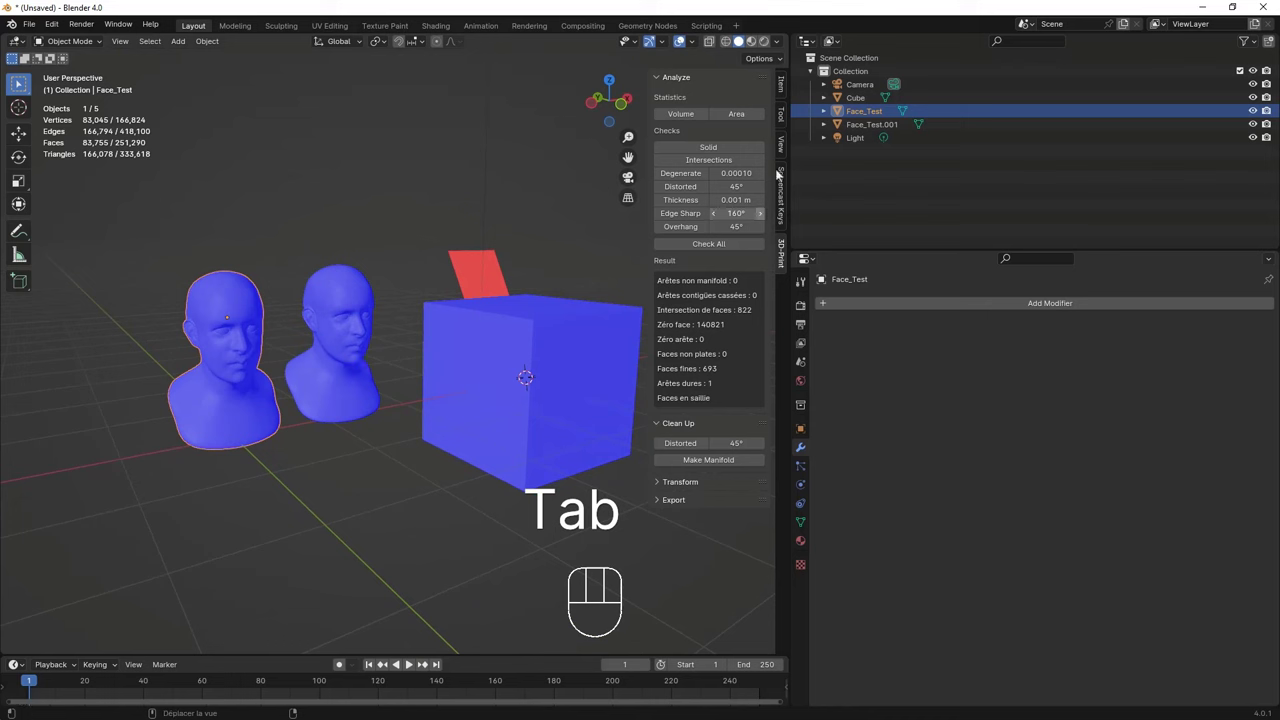
# Step: Scale Face_Test to 0.415 via the Item panel and apply it, giving roughly 0.43 × 0.43 × 0.68 m
pyautogui.click(788, 89)
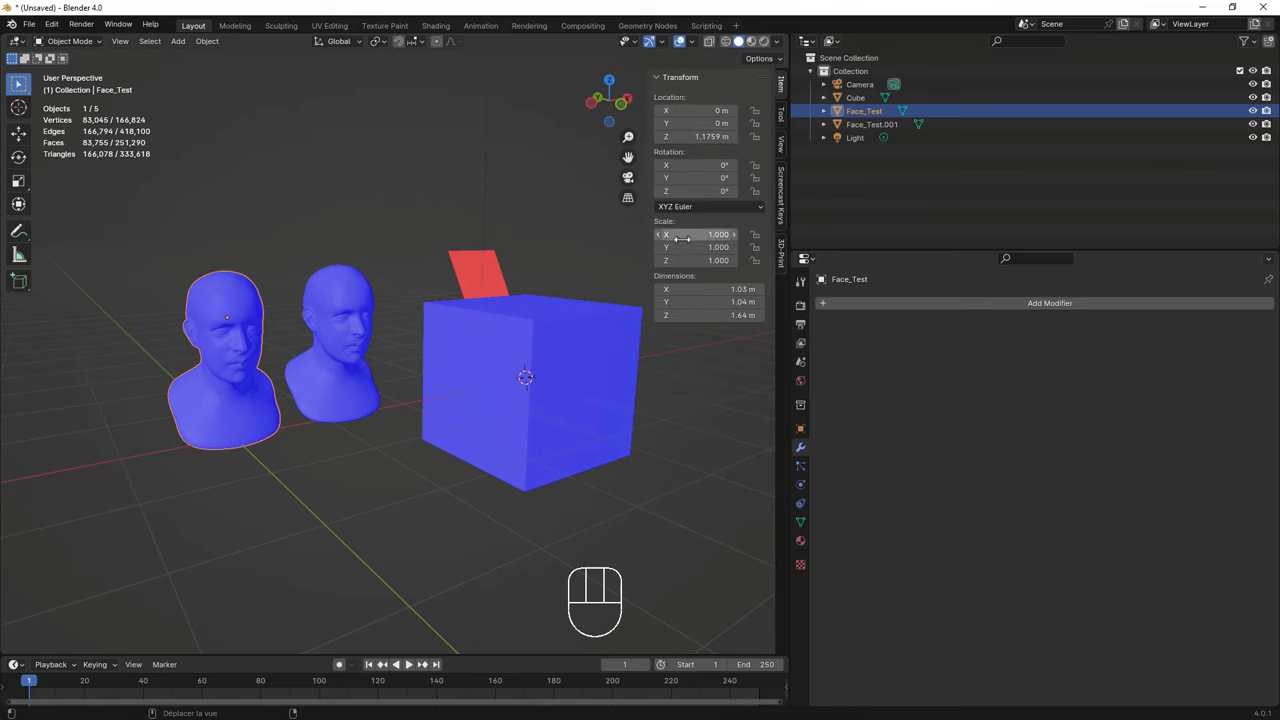
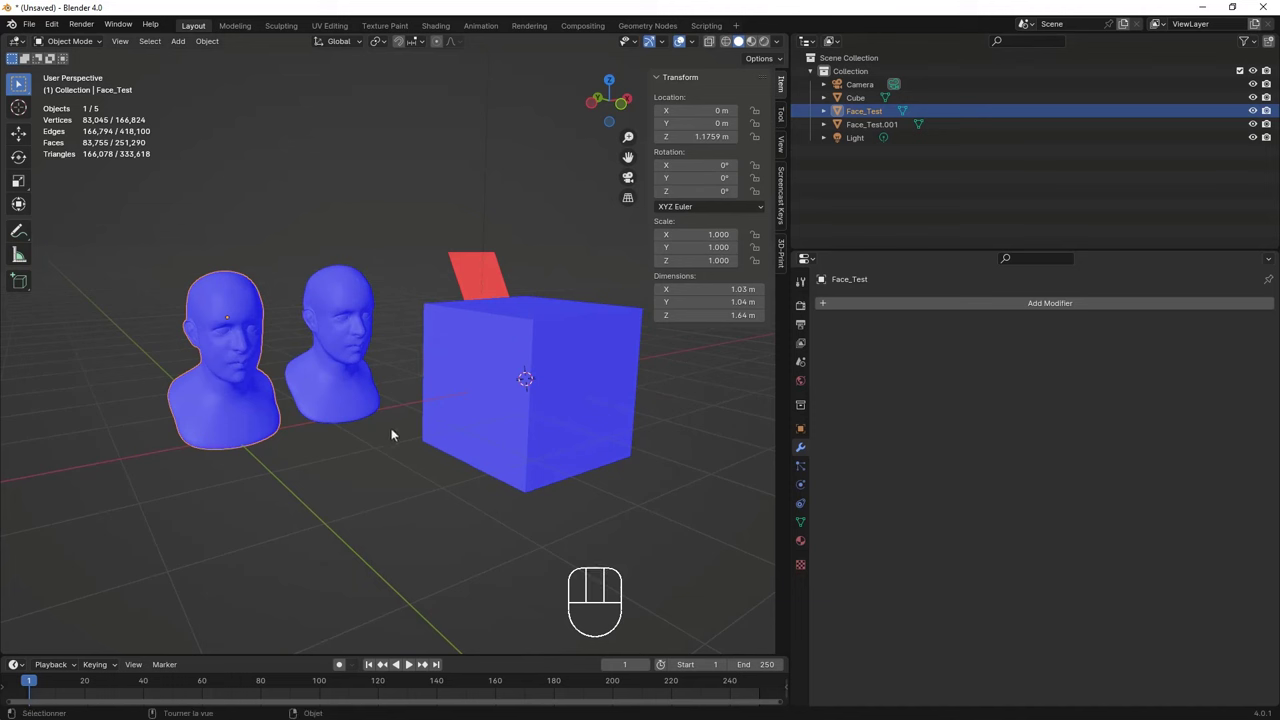
pyautogui.press('s')
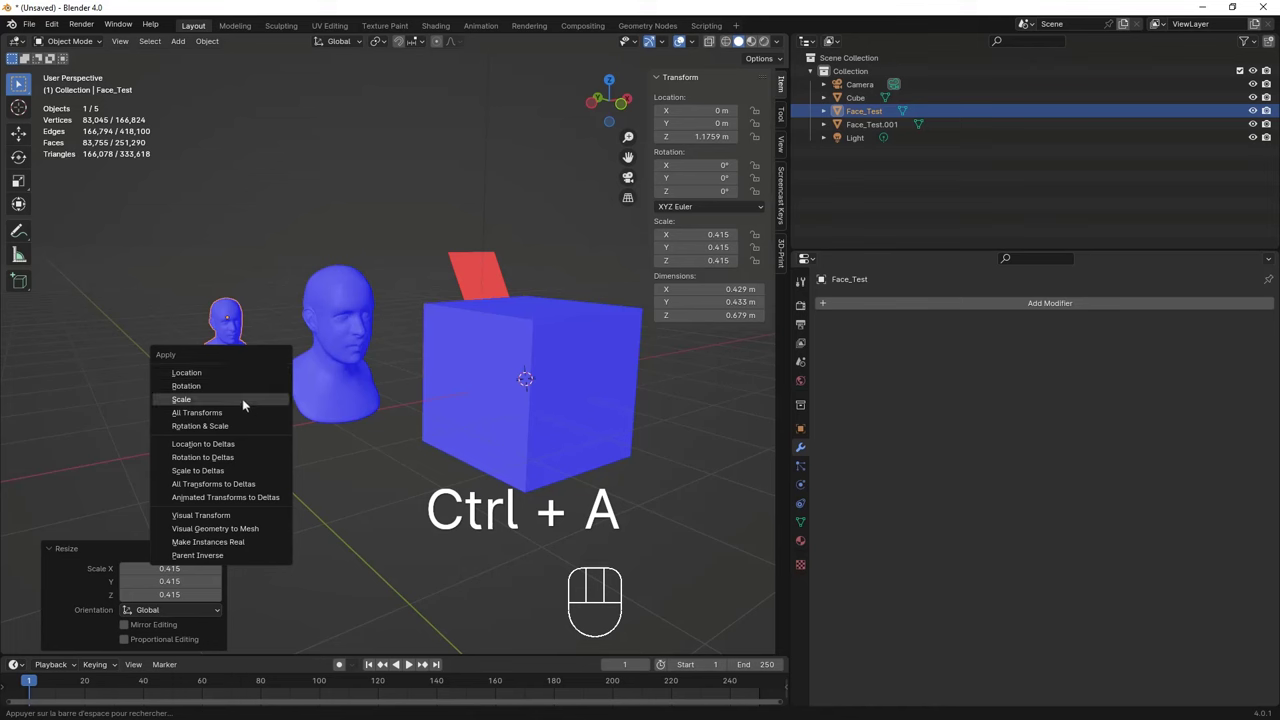
pyautogui.moveTo(383, 309); pyautogui.dragTo(338, 311)
pyautogui.moveTo(465, 415); pyautogui.dragTo(497, 423)
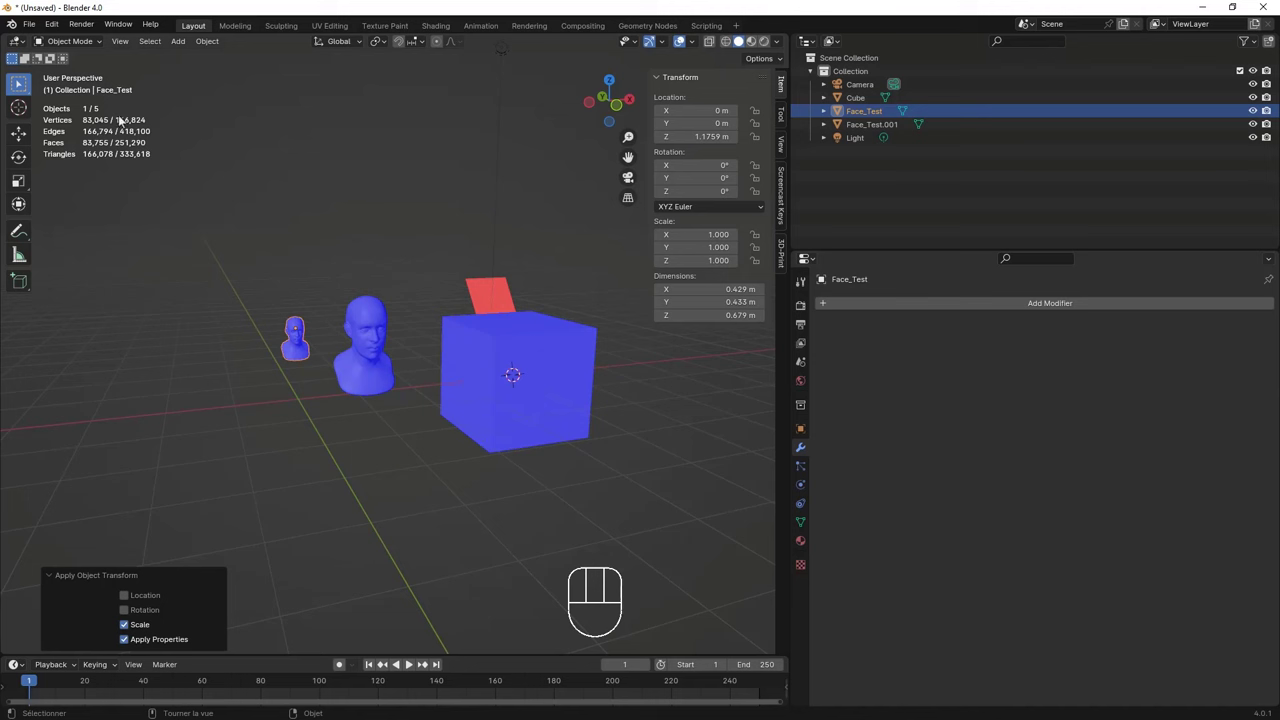
# Step: Deselect everything in the viewport and switch the Properties editor to the Scene settings
pyautogui.moveTo(35, 30); pyautogui.dragTo(326, 296)
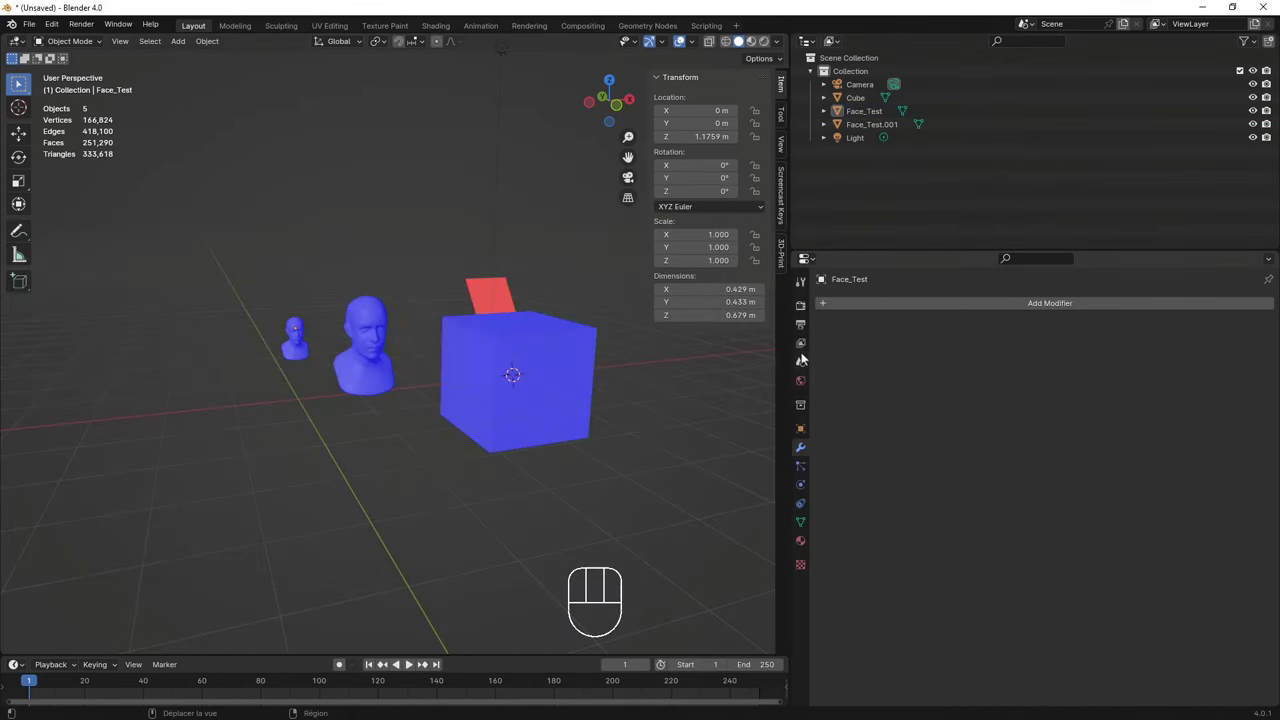
pyautogui.click(809, 370)
pyautogui.click(869, 385)
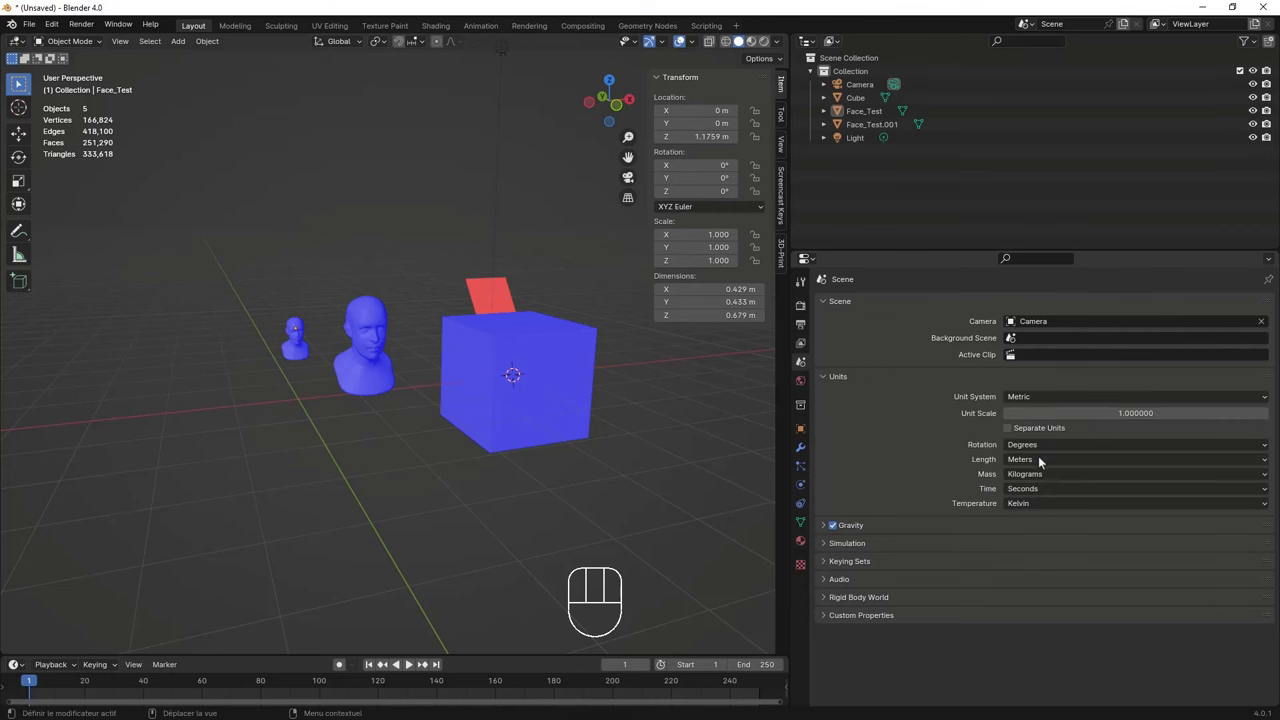
# Step: Select the larger Face_Test.001 bust as the object to export as STL
pyautogui.moveTo(1043, 467); pyautogui.dragTo(577, 481)
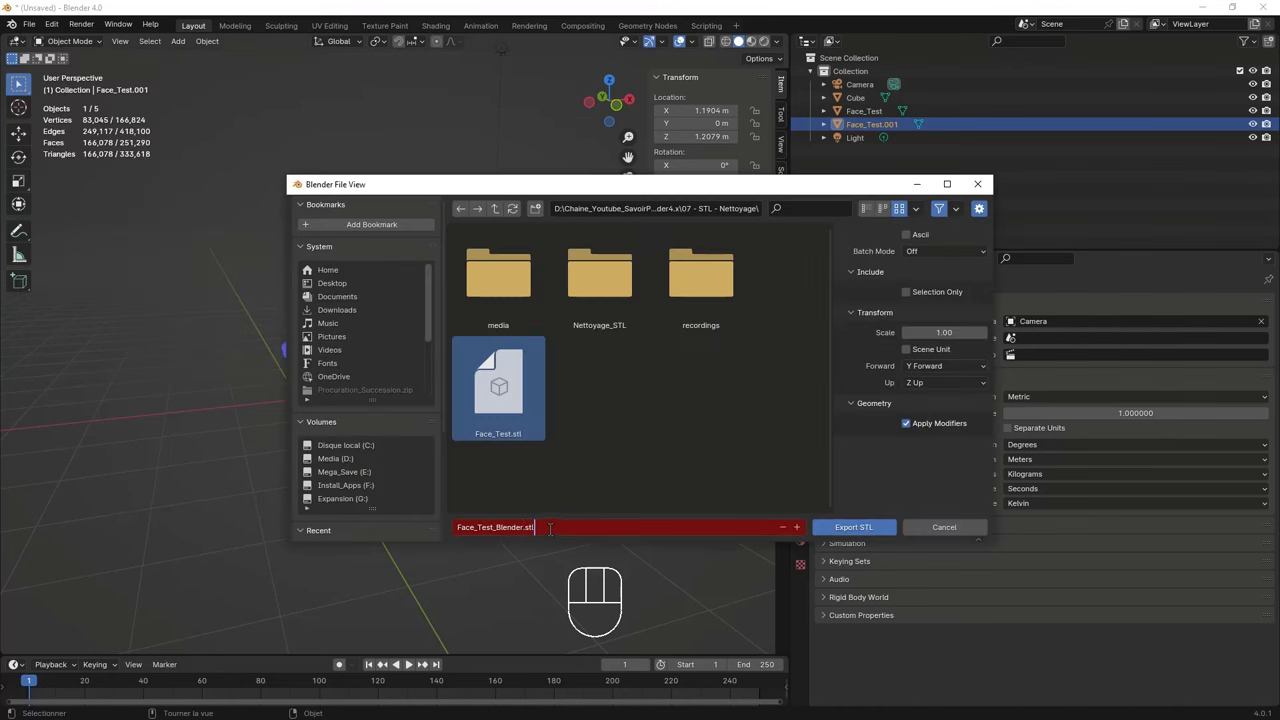